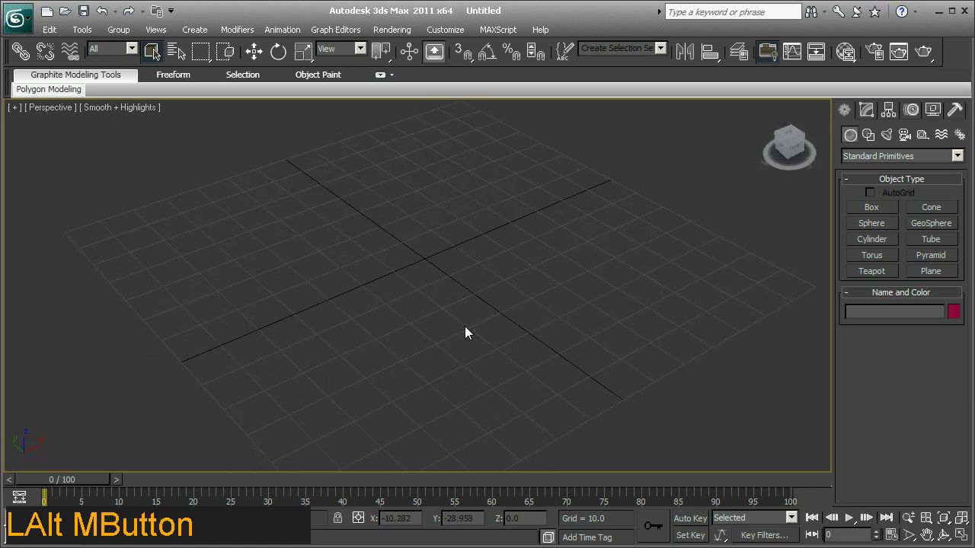
Preview frontView.gif from the 3dsMax reference folder in Explorer, then close the viewer
{"action": "key", "text": "alt+Tab"}
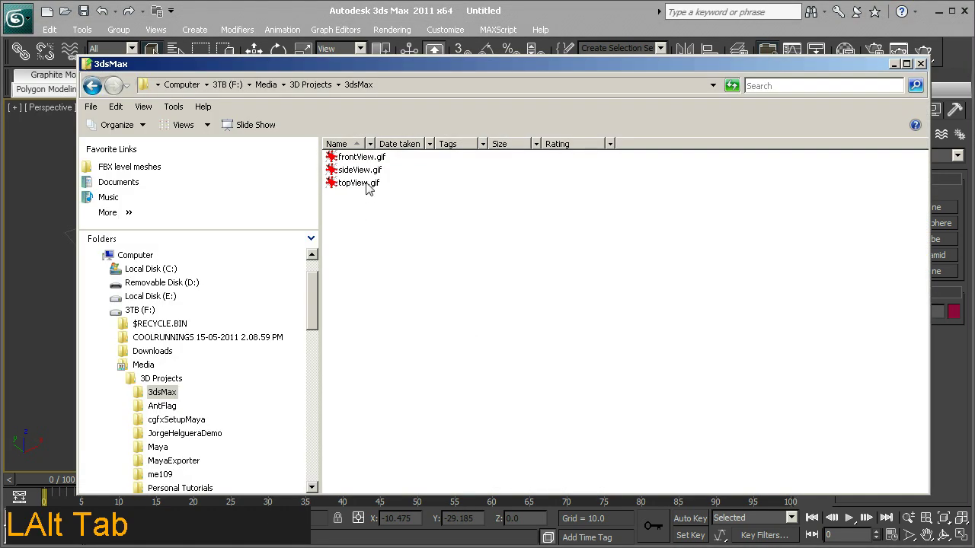
{"action": "left_click", "coordinate": [371, 165]}
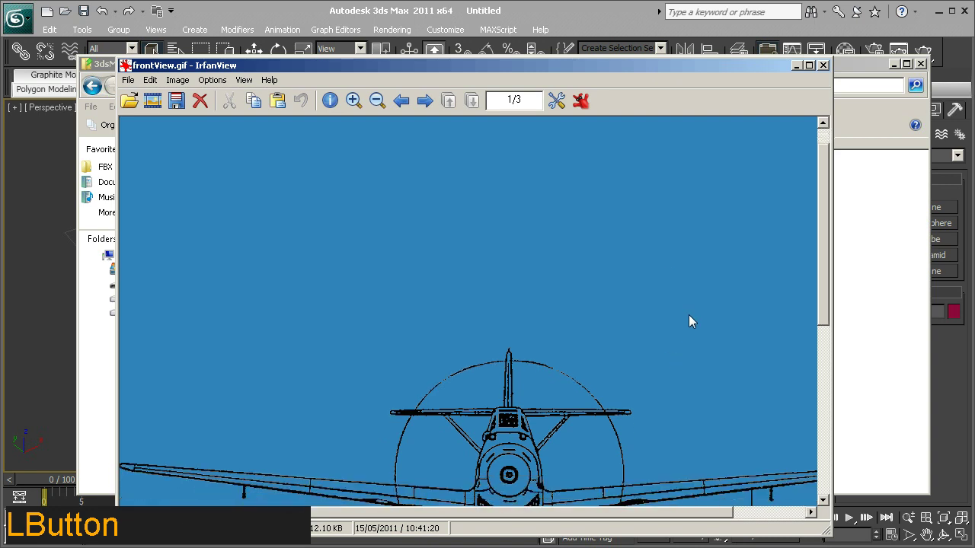
{"action": "left_click", "coordinate": [652, 513]}
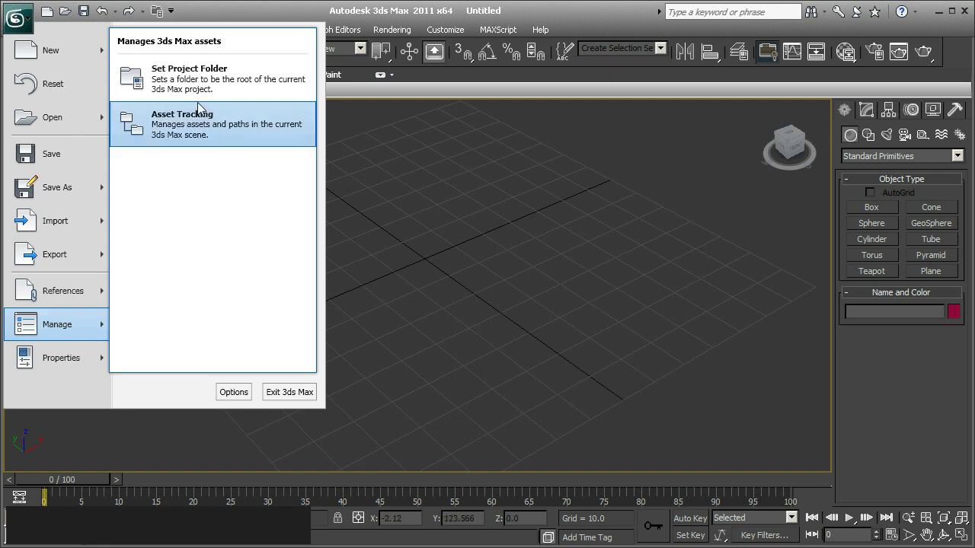
Set the project folder to F:\Media\3D Projects\3dsMax via Set Project Folder
{"action": "left_click", "coordinate": [200, 93]}
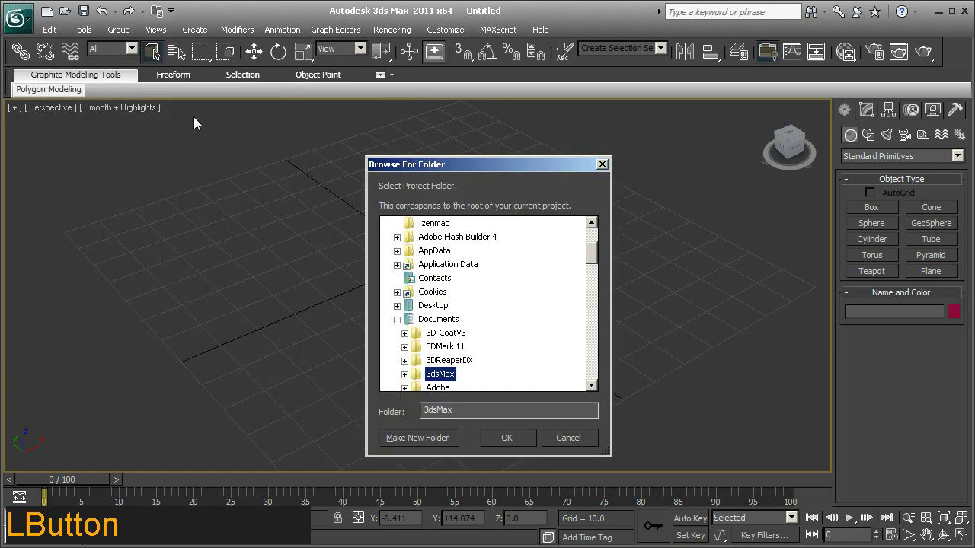
{"action": "left_click", "coordinate": [601, 254]}
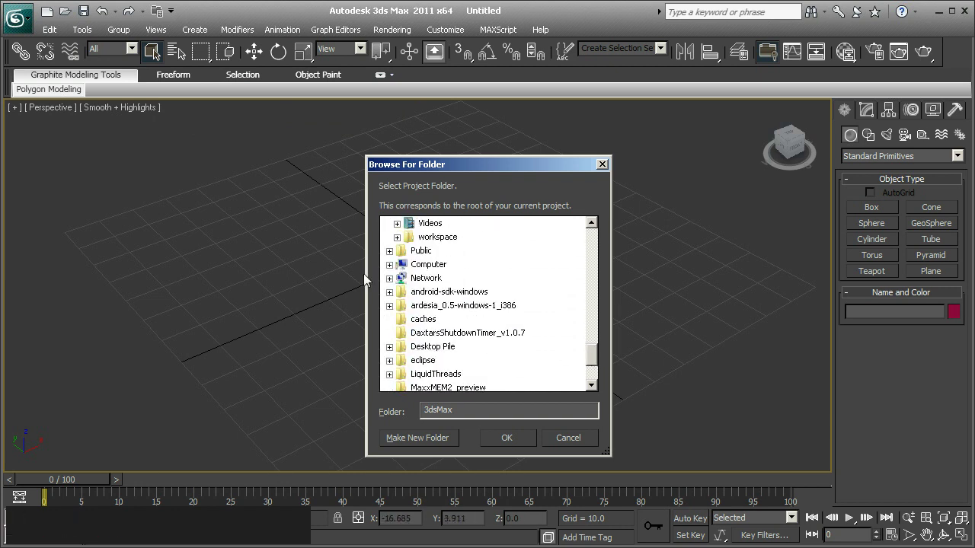
{"action": "left_click", "coordinate": [394, 269]}
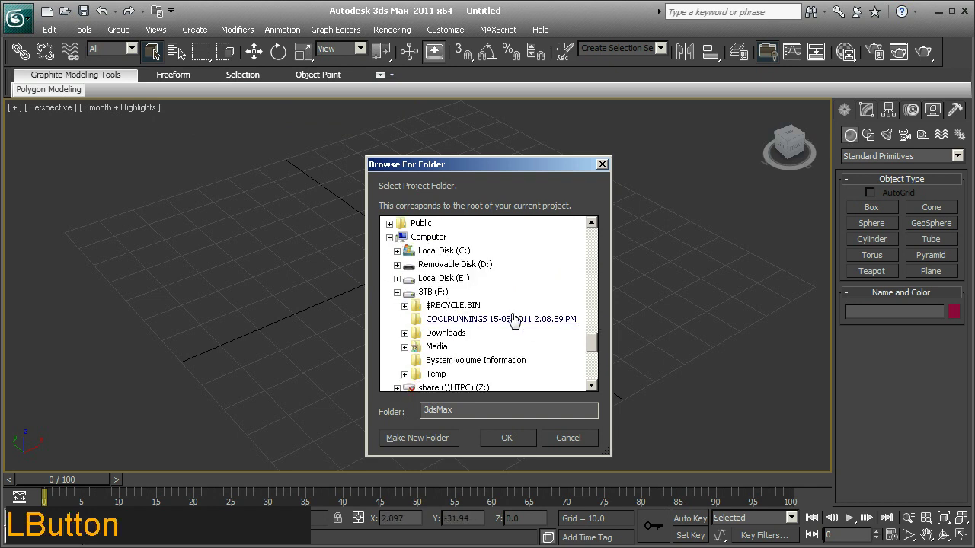
{"action": "left_click", "coordinate": [405, 354]}
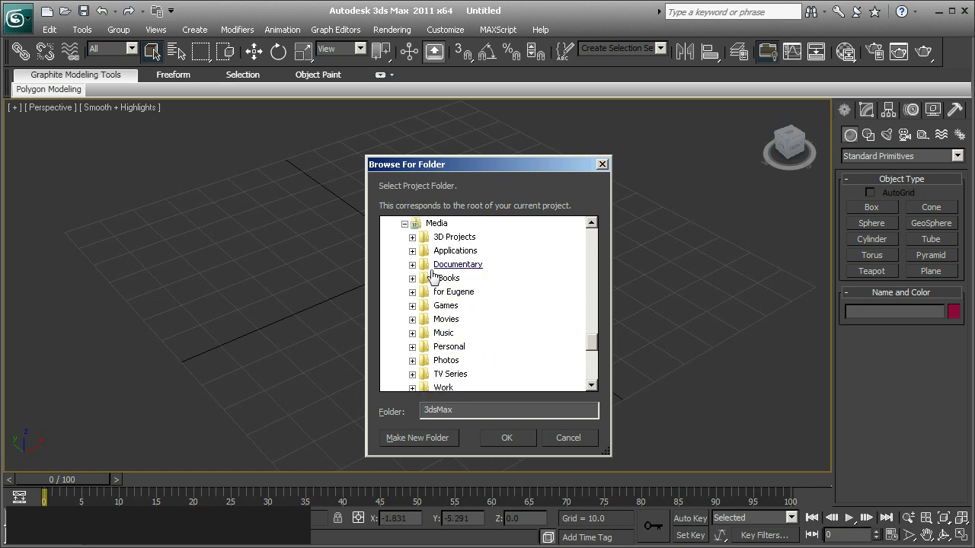
{"action": "left_click", "coordinate": [417, 244]}
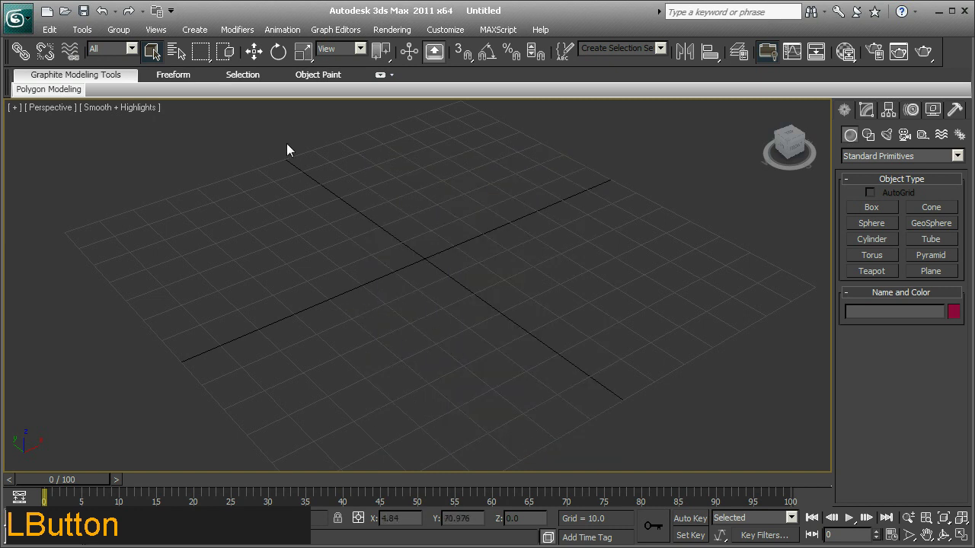
Create a Plane primitive, Plane001, dragged out on the ground grid in the Perspective viewport
{"action": "left_click", "coordinate": [36, 27]}
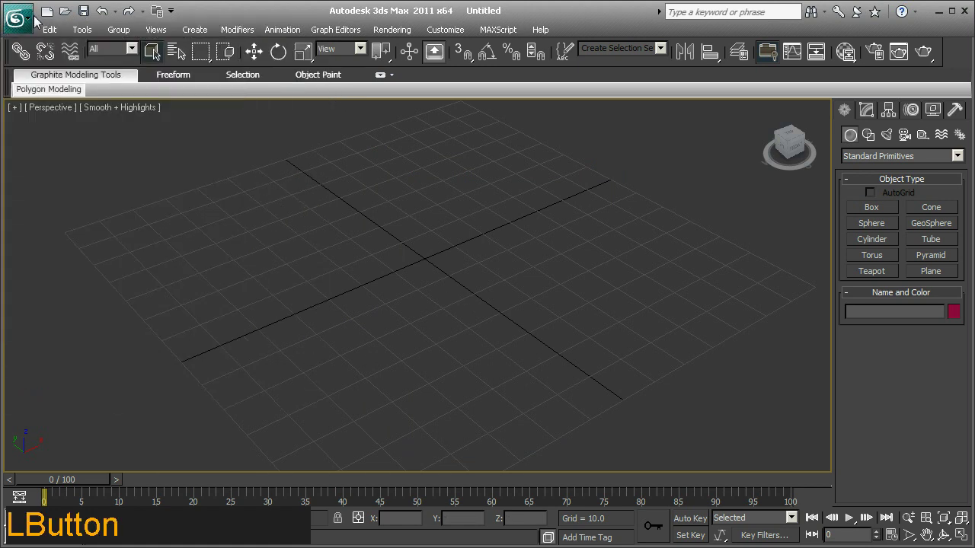
{"action": "left_click", "coordinate": [482, 130]}
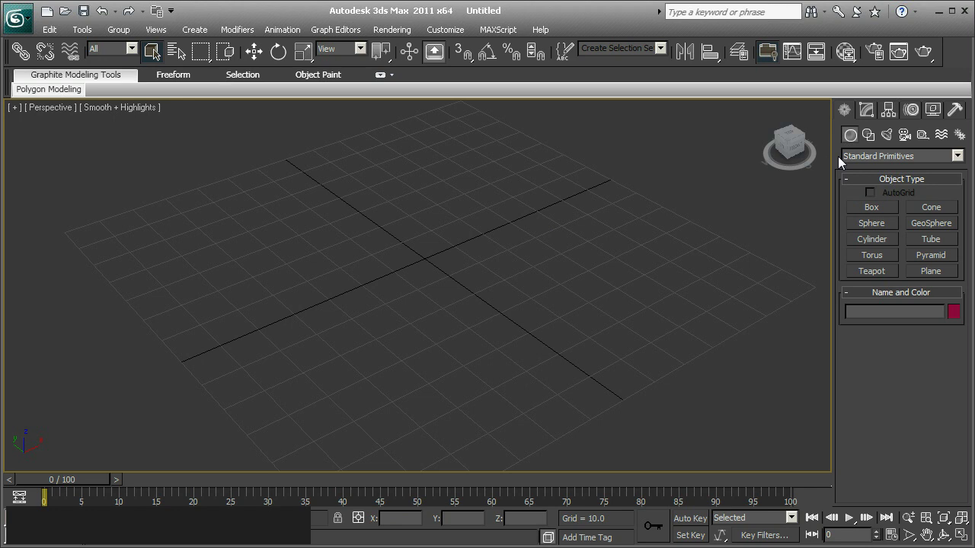
{"action": "left_click", "coordinate": [939, 275]}
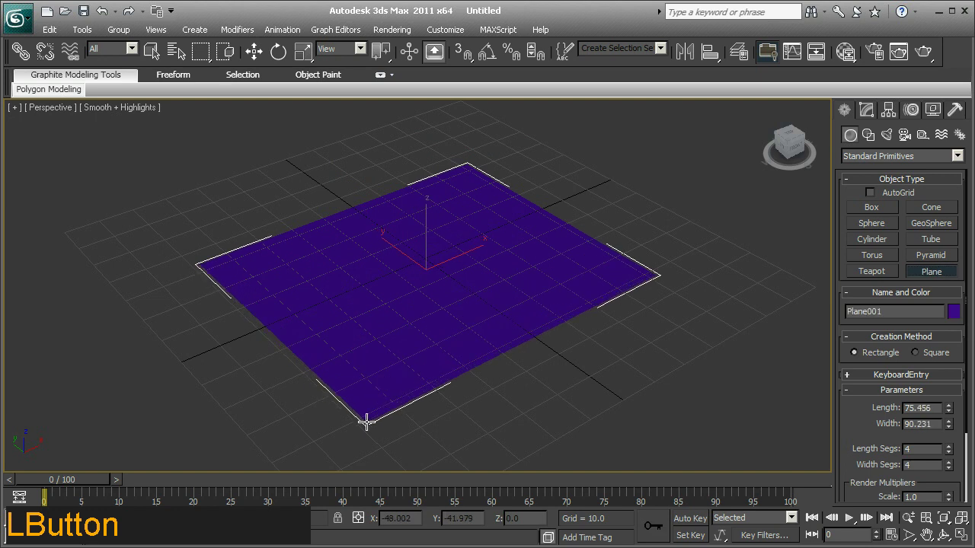
{"action": "middle_click", "coordinate": [374, 401]}
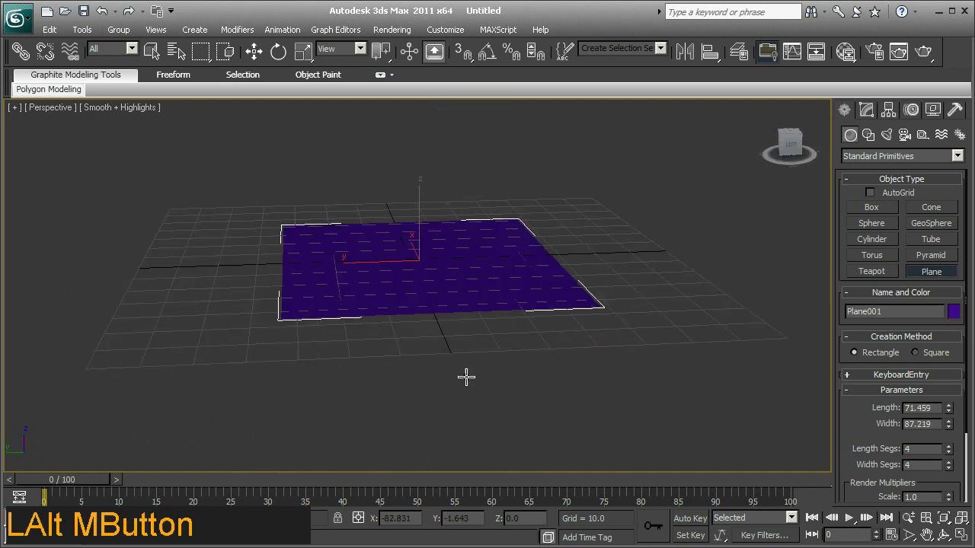
Show Edged Faces on the shaded plane and orbit to view it from a higher angle
{"action": "right_click", "coordinate": [132, 119]}
{"action": "left_click", "coordinate": [172, 175]}
{"action": "middle_click", "coordinate": [554, 236]}
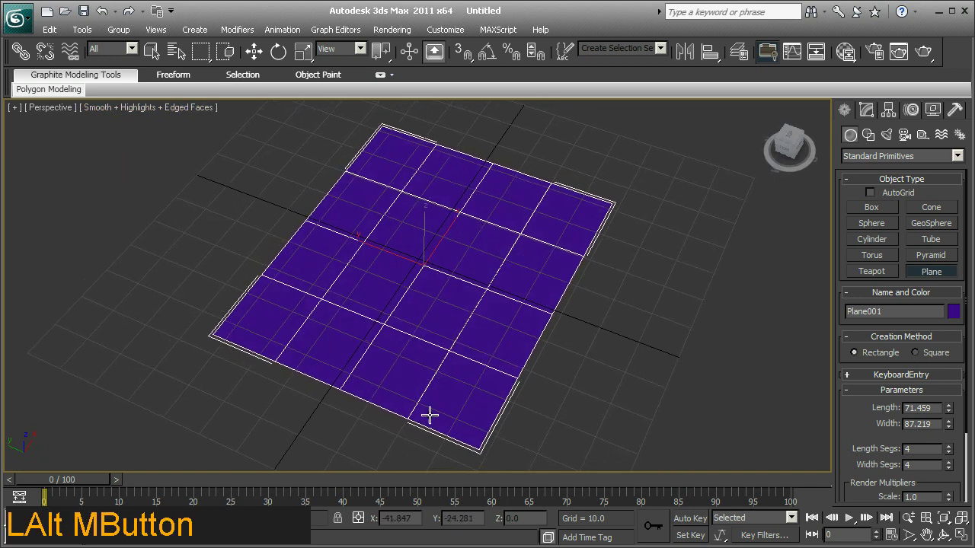
{"action": "middle_click", "coordinate": [590, 275]}
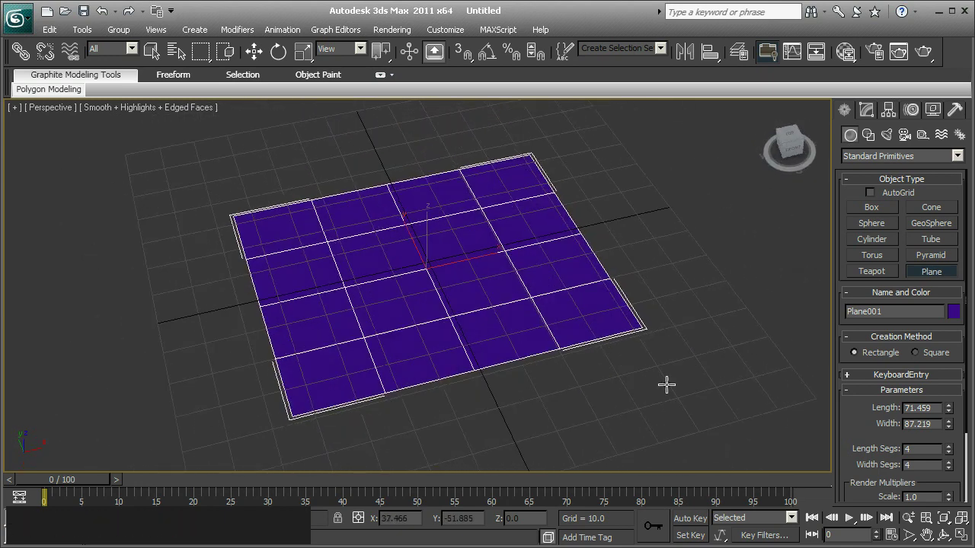
Give Plane001 one length and width segment and a 100 by 100 size
{"action": "left_click", "coordinate": [859, 433]}
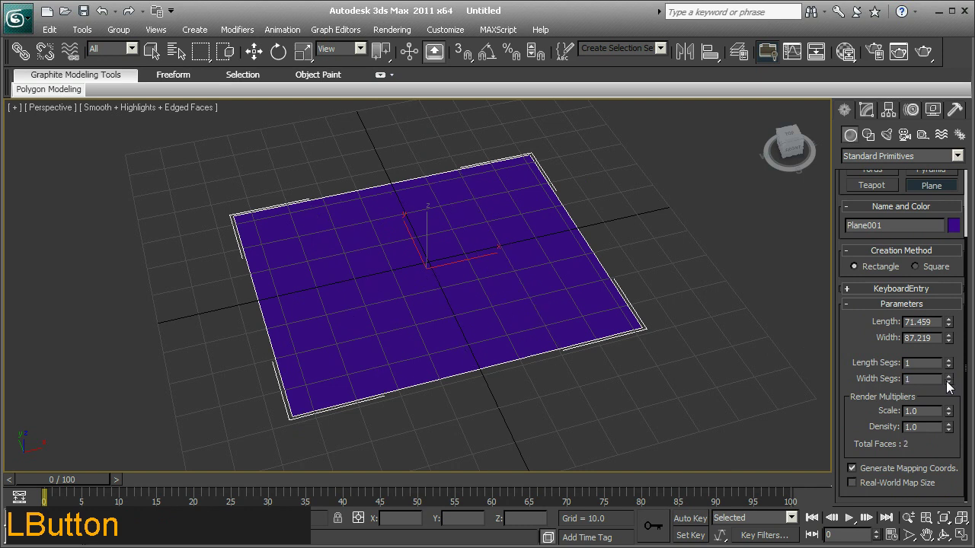
{"action": "middle_click", "coordinate": [520, 337]}
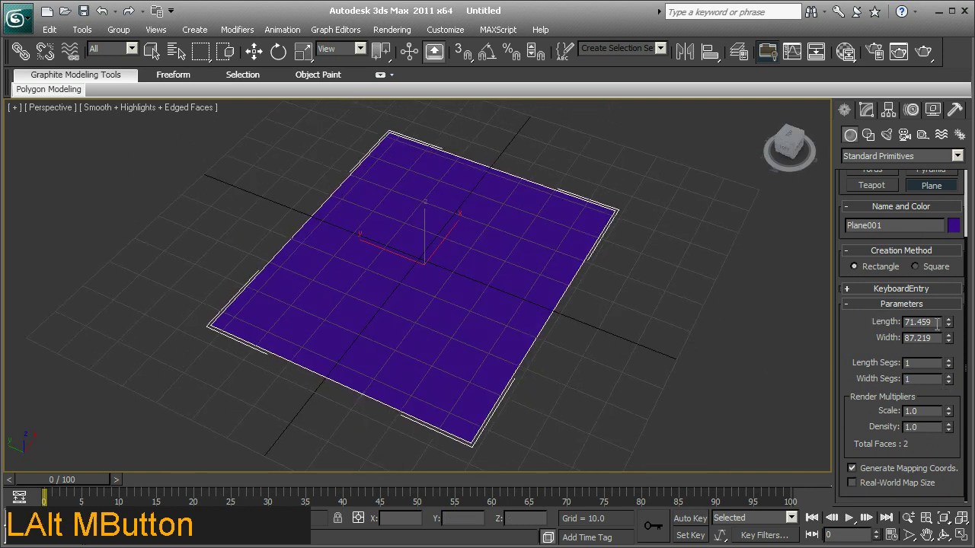
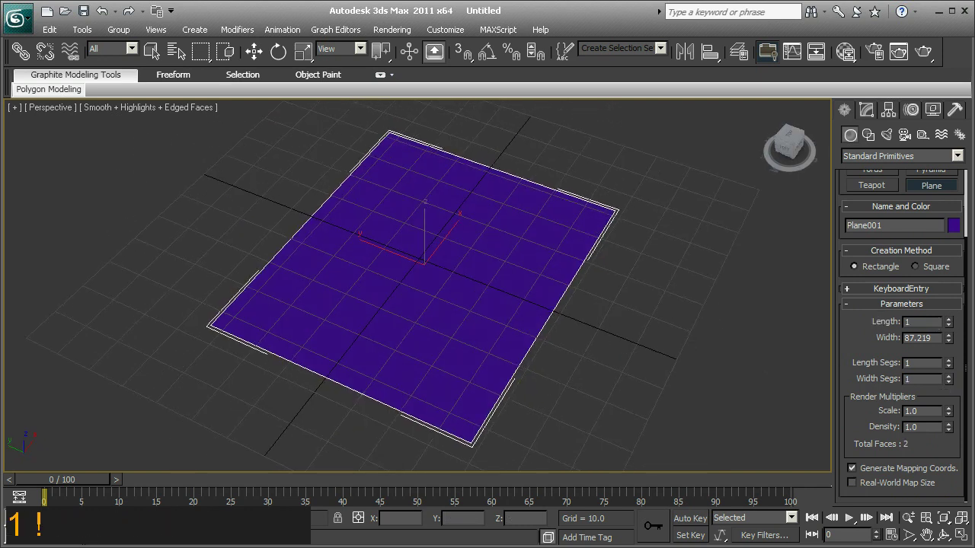
{"action": "key", "text": "9"}
{"action": "key", "text": "0"}
{"action": "key", "text": "BackSpace"}
{"action": "key", "text": "0"}
{"action": "key", "text": "Tab"}
{"action": "key", "text": "1"}
{"action": "key", "text": "0"}
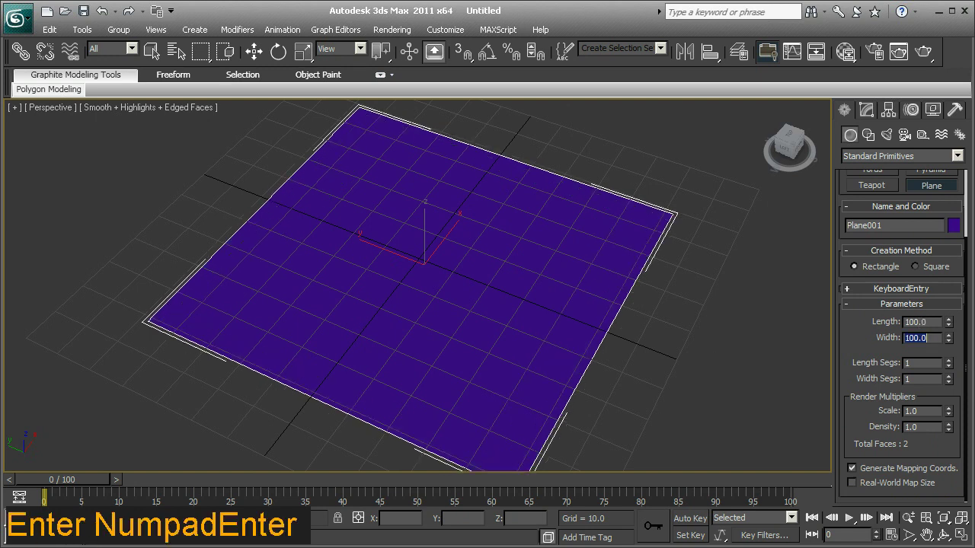
Switch to Select and Move to zero the plane's position at the grid centre
{"action": "middle_click", "coordinate": [556, 303]}
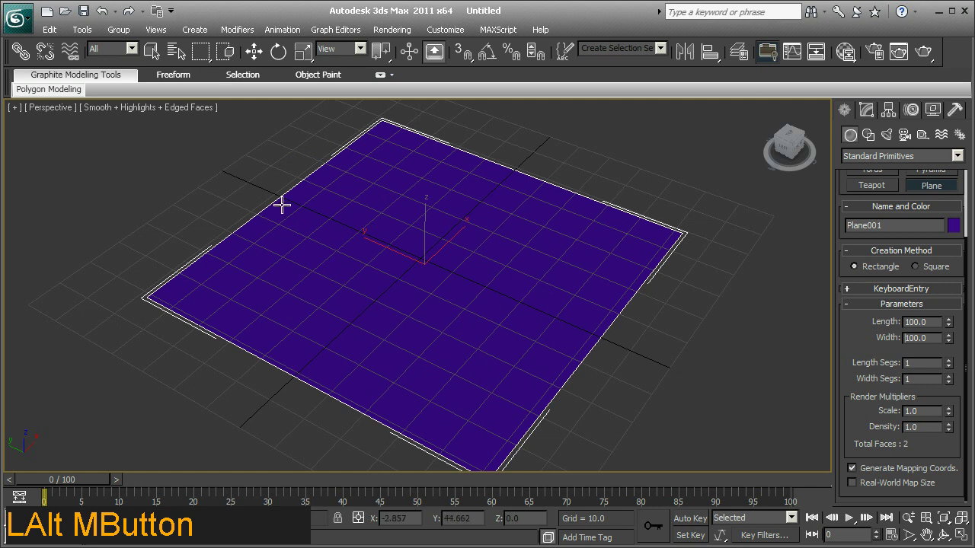
{"action": "middle_click", "coordinate": [389, 232]}
{"action": "left_click", "coordinate": [274, 54]}
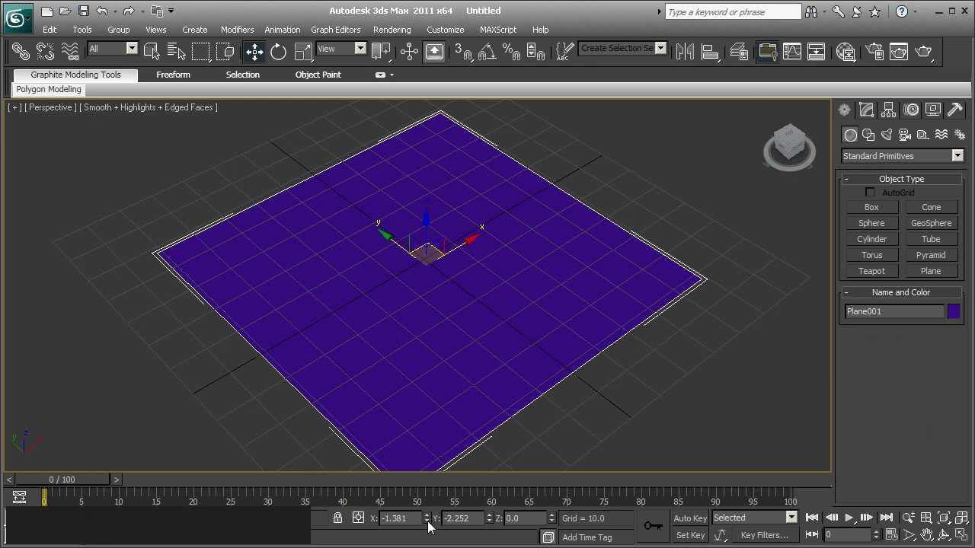
{"action": "right_click", "coordinate": [430, 522]}
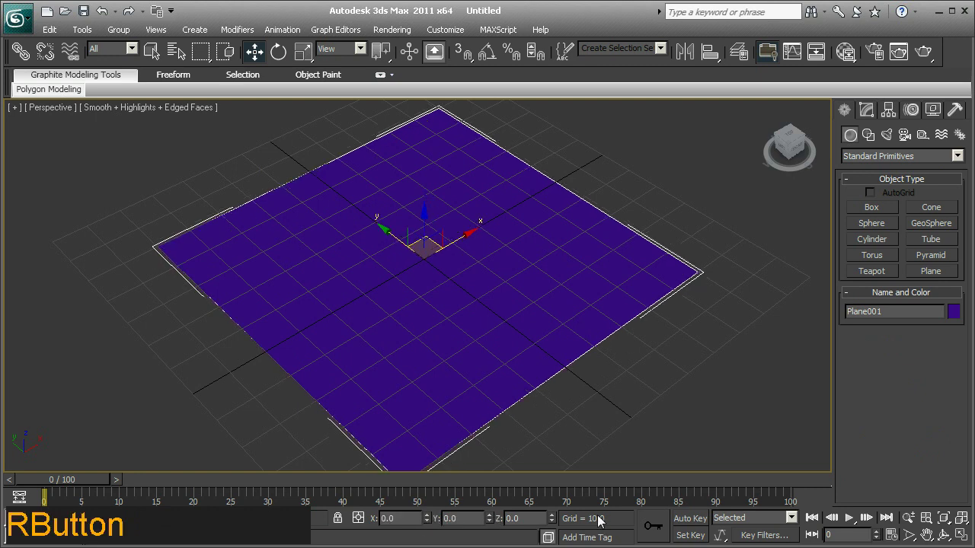
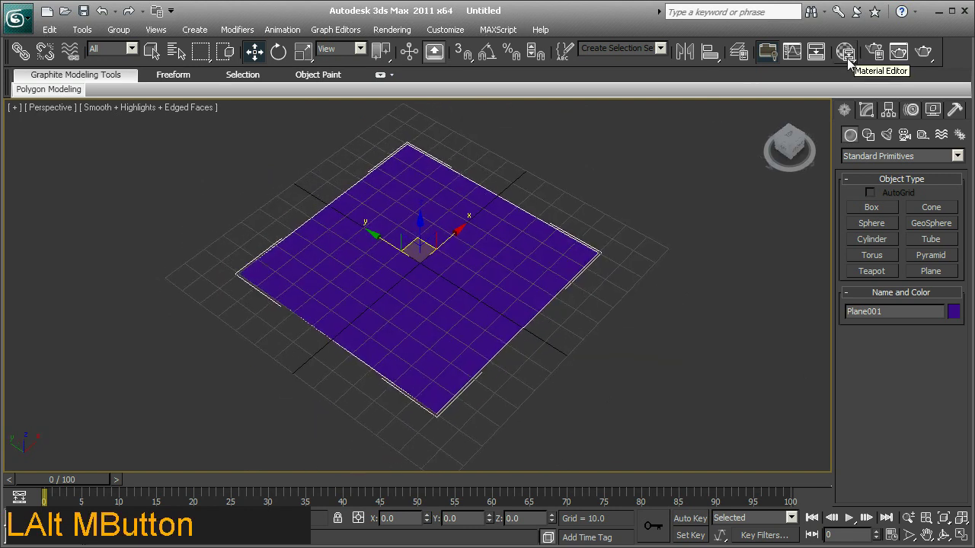
Add a Standard material, Material #46, to the Slate Material Editor view
{"action": "left_click", "coordinate": [850, 62]}
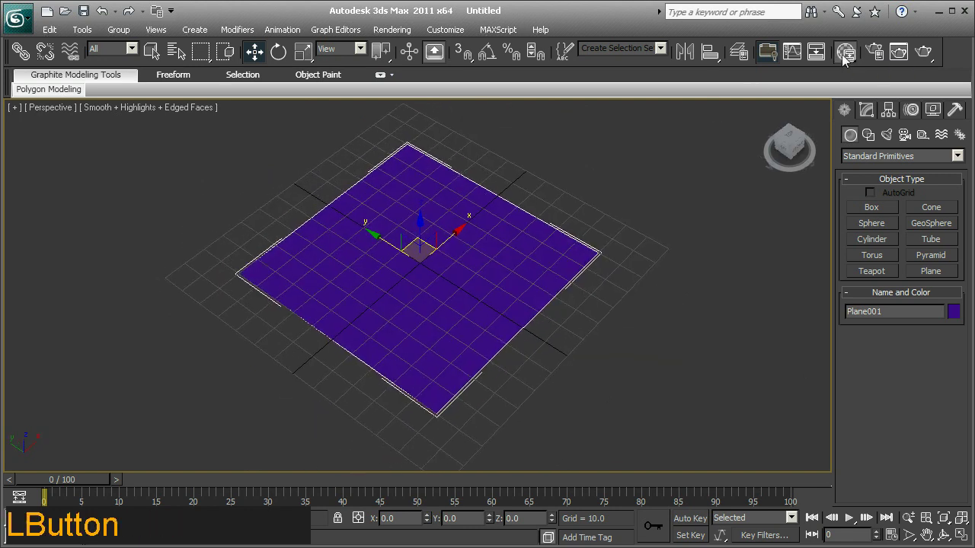
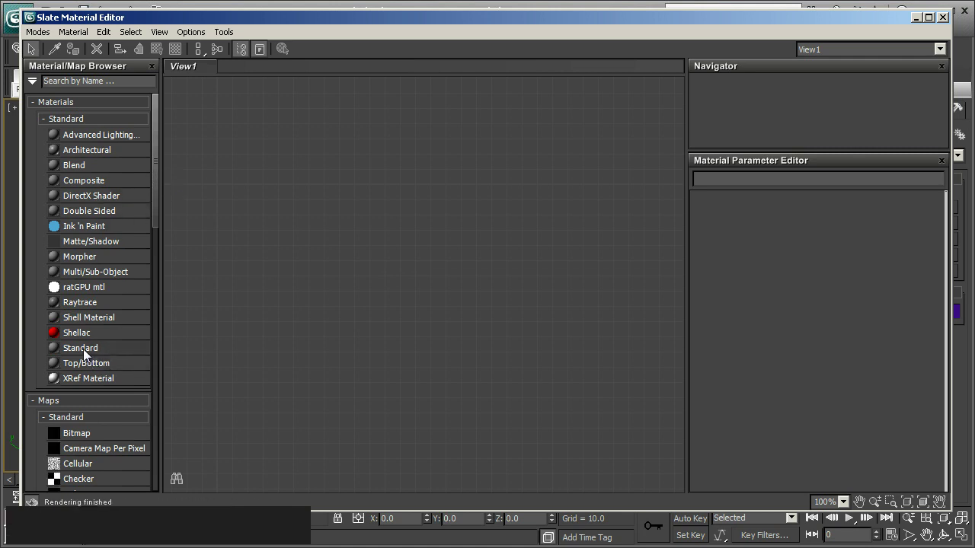
{"action": "left_click", "coordinate": [89, 353]}
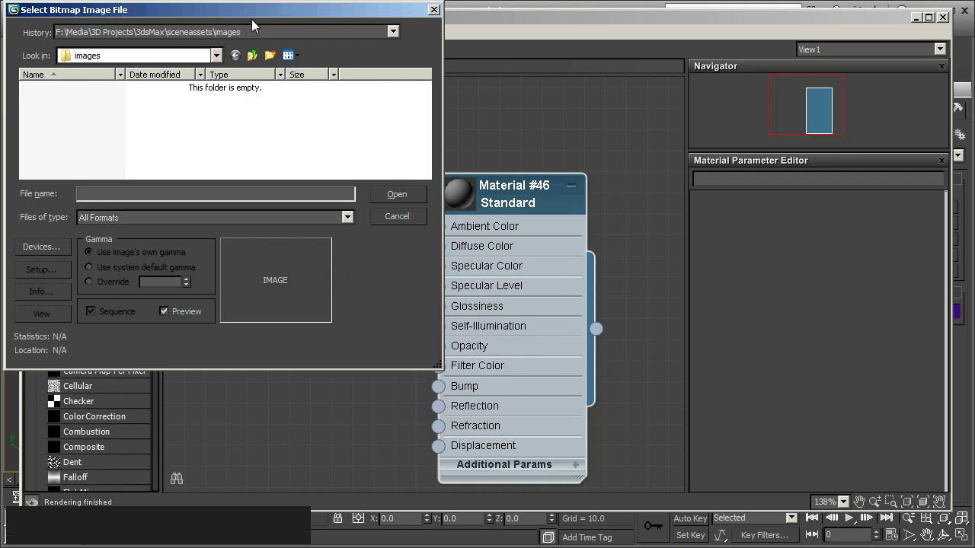
Browse the Select Bitmap Image File dialog to the empty sceneassets\images folder
{"action": "left_click", "coordinate": [269, 13]}
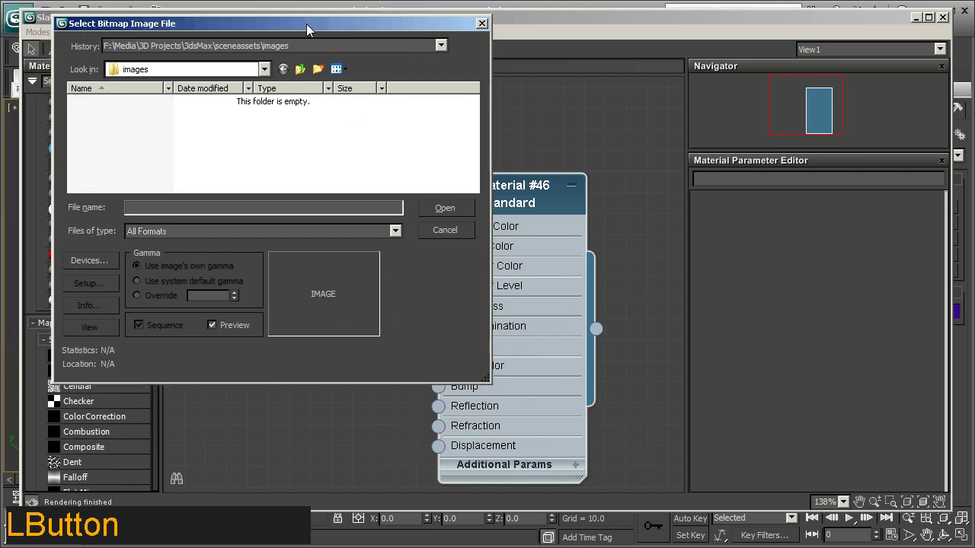
{"action": "left_click", "coordinate": [444, 47]}
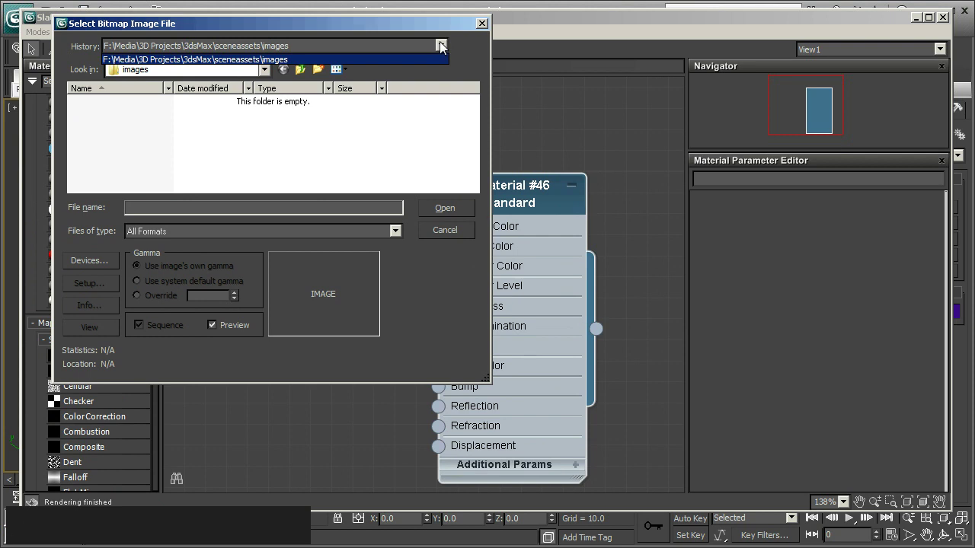
{"action": "left_click", "coordinate": [447, 46]}
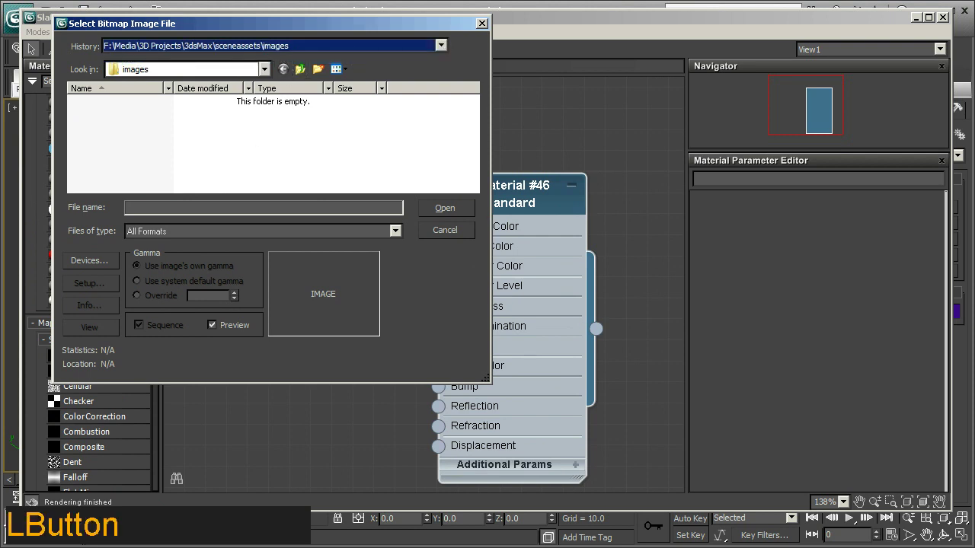
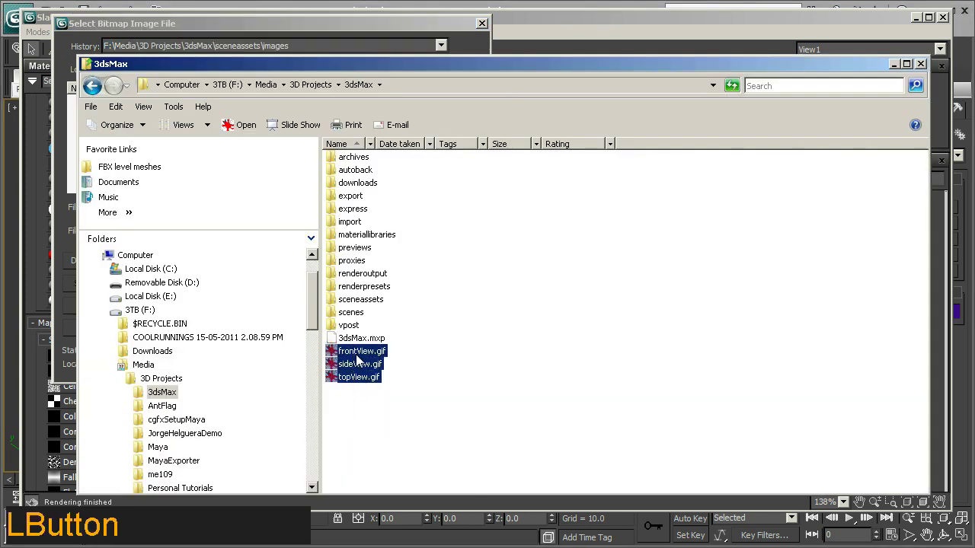
Cut frontView.gif, sideView.gif and topView.gif and paste them into sceneassets\images
{"action": "right_click", "coordinate": [360, 361]}
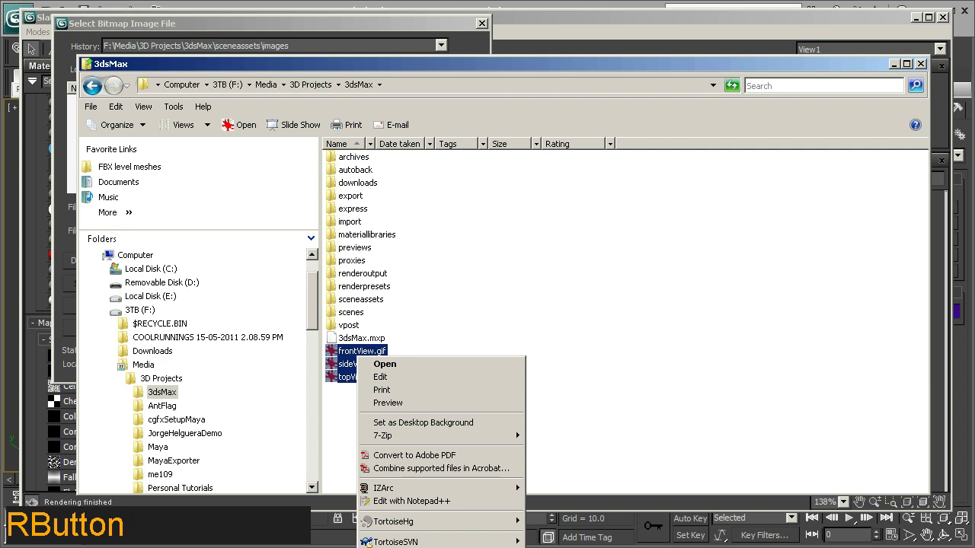
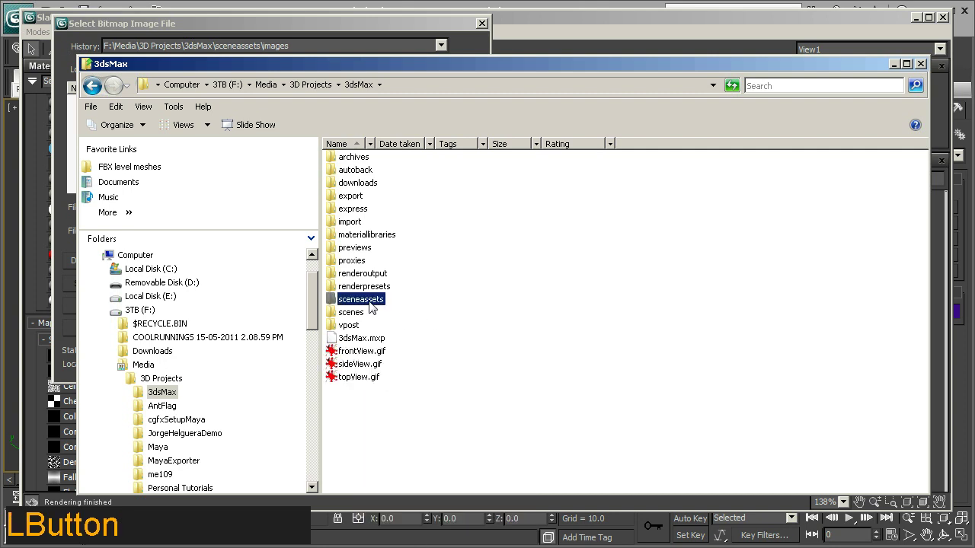
{"action": "right_click", "coordinate": [381, 206]}
Load topView.gif as Material #46's diffuse bitmap and assign the material to Plane001
{"action": "left_click", "coordinate": [417, 326]}
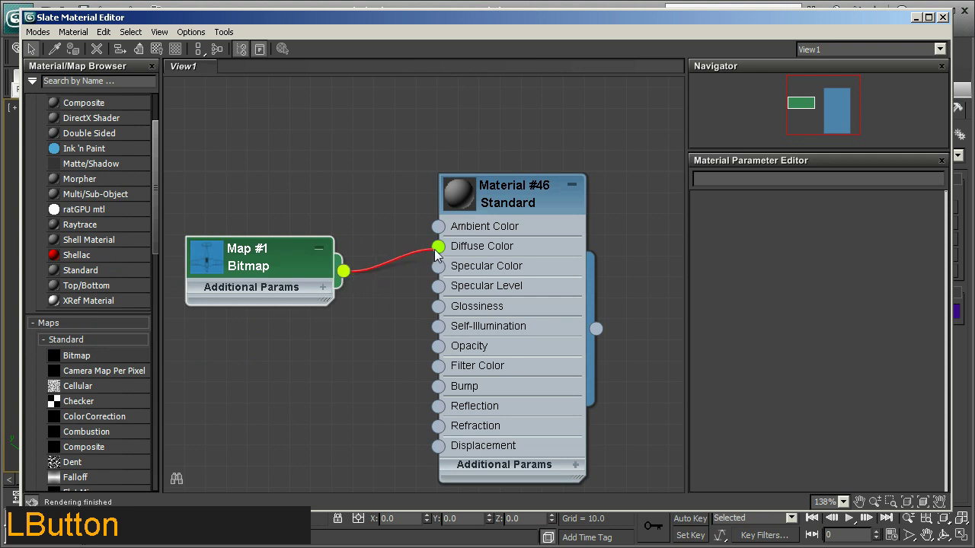
{"action": "left_click", "coordinate": [508, 213]}
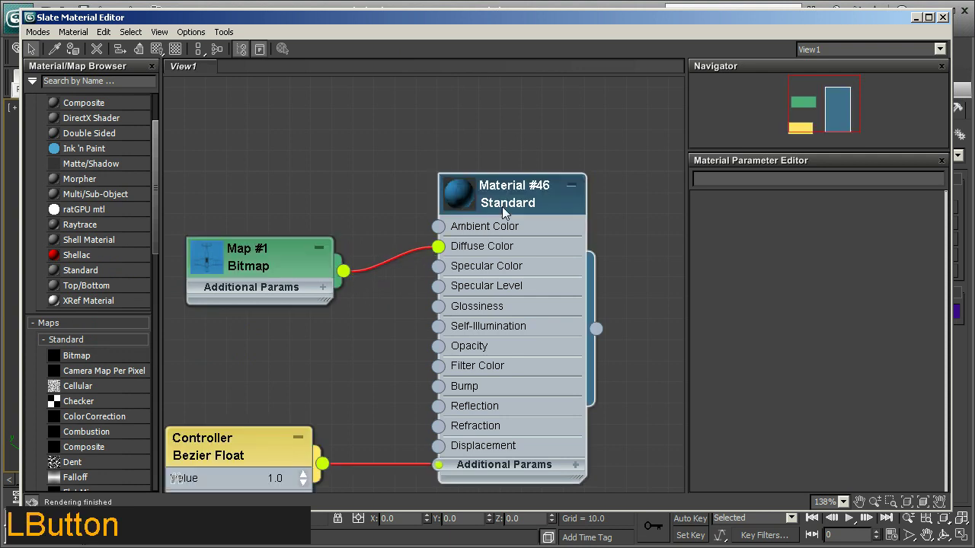
{"action": "right_click", "coordinate": [507, 213]}
{"action": "left_click", "coordinate": [542, 236]}
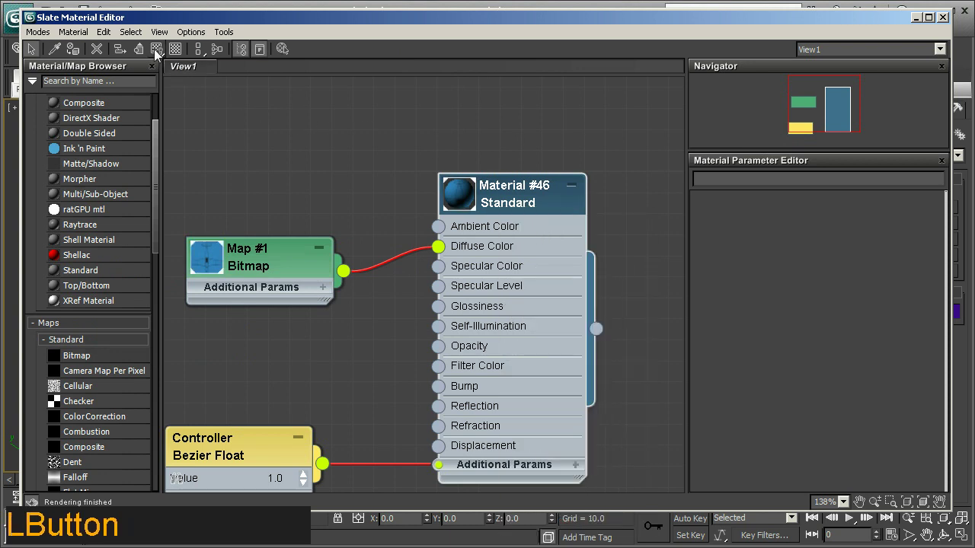
Show the airplane top-view map on the plane in the viewport and inspect its detail
{"action": "left_click", "coordinate": [157, 53]}
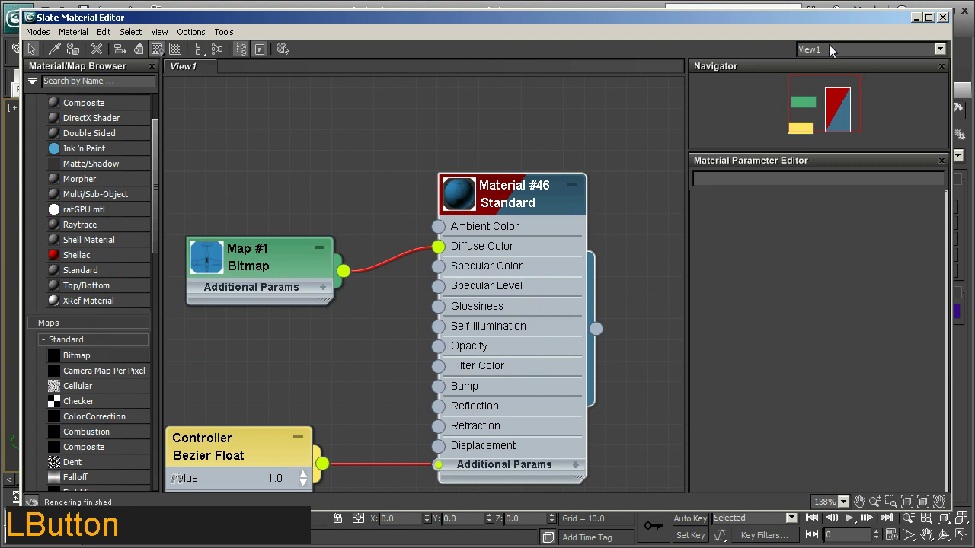
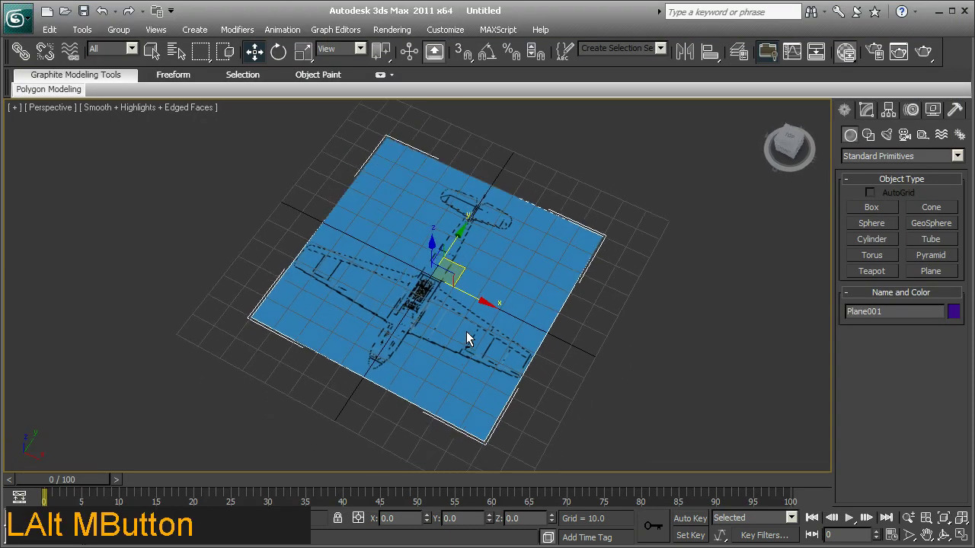
{"action": "middle_click", "coordinate": [484, 296]}
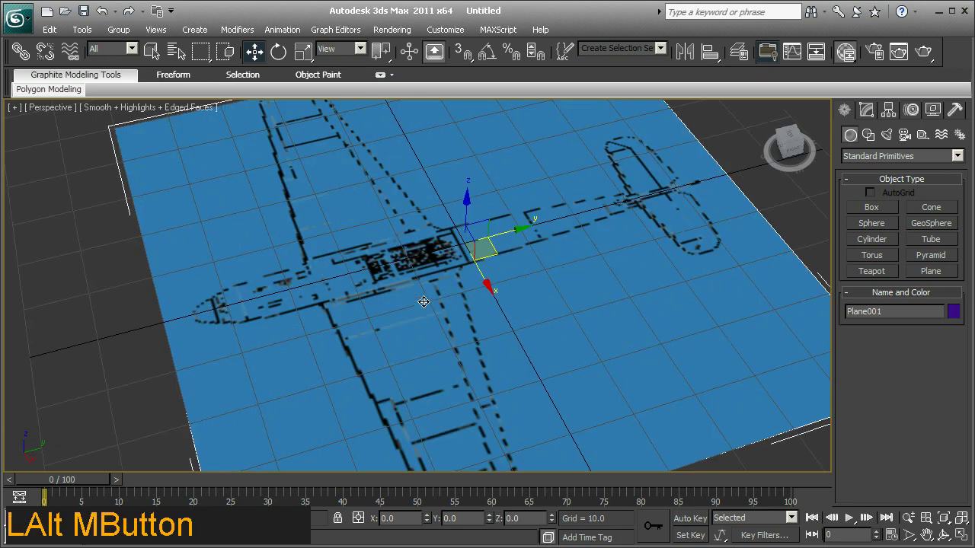
{"action": "middle_click", "coordinate": [434, 301]}
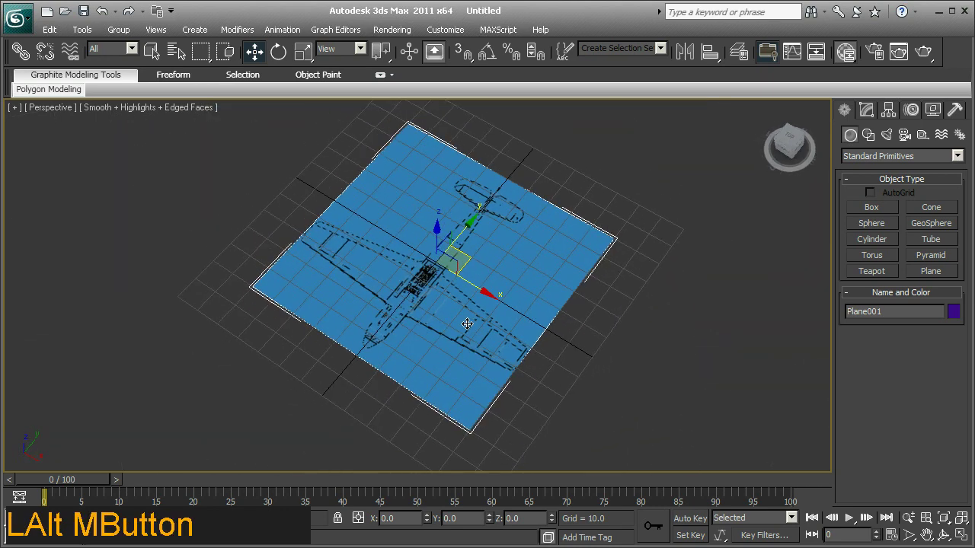
{"action": "middle_click", "coordinate": [408, 325]}
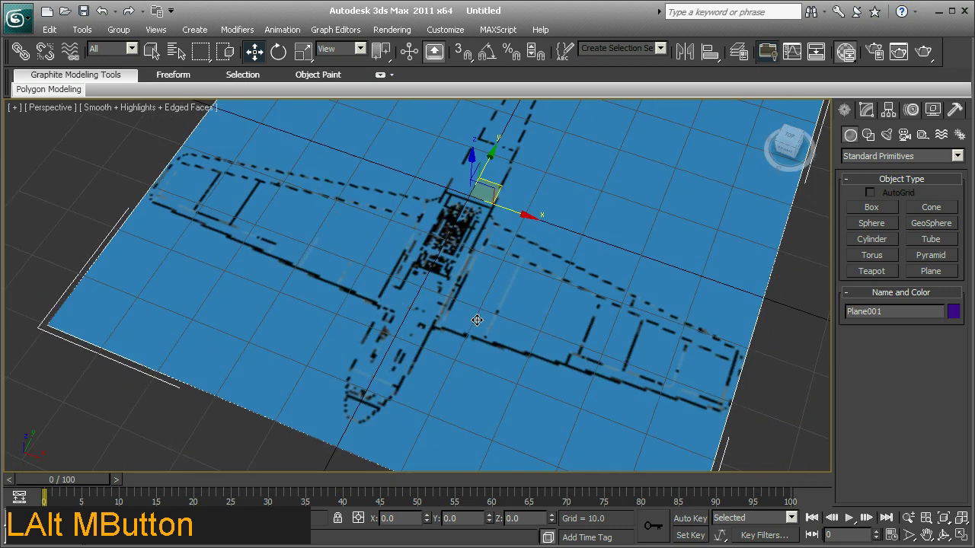
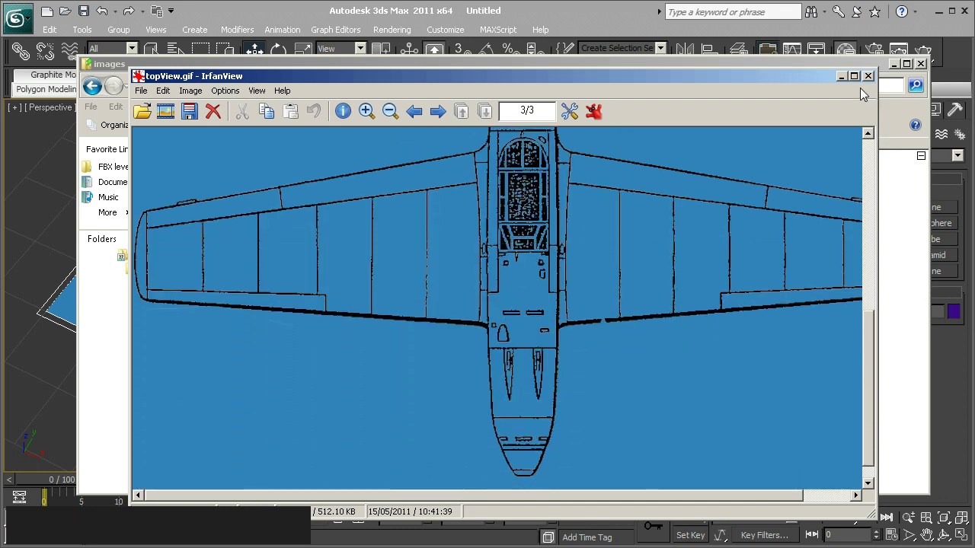
In Viewports > Configure Driver, enable Match Bitmap Size for background and download textures
{"action": "left_click", "coordinate": [873, 78]}
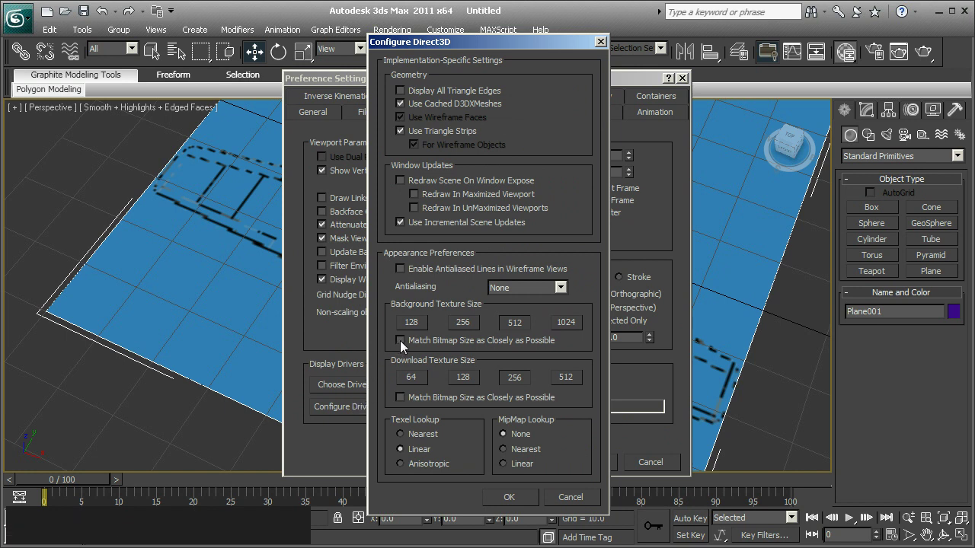
{"action": "left_click", "coordinate": [405, 347]}
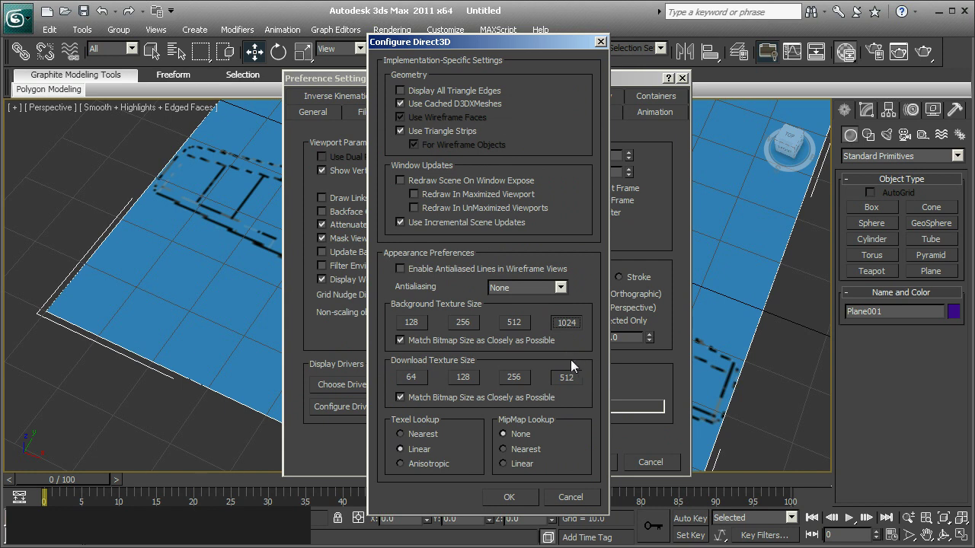
Refresh Map #1 in the material editor and check the now-crisp top-view texture on Plane001
{"action": "left_click", "coordinate": [519, 503]}
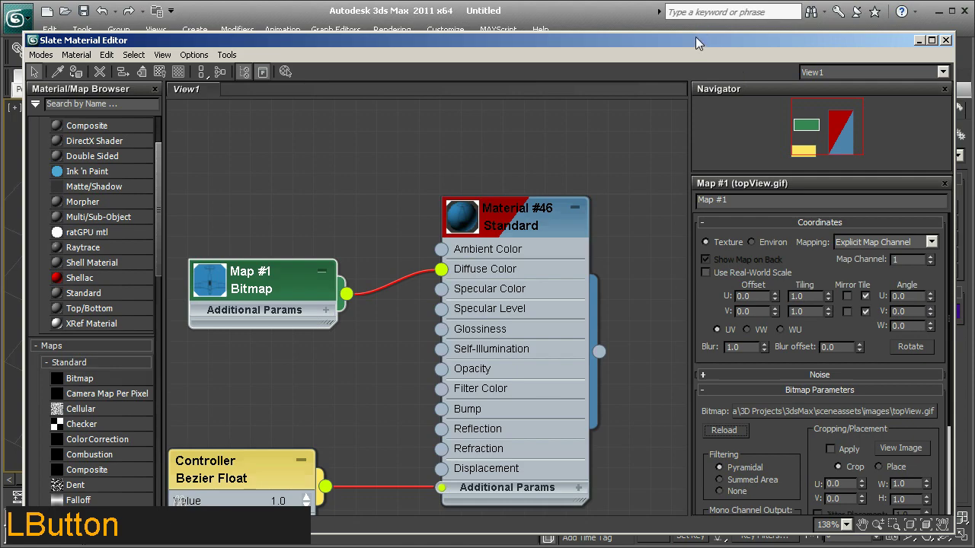
{"action": "middle_click", "coordinate": [543, 335]}
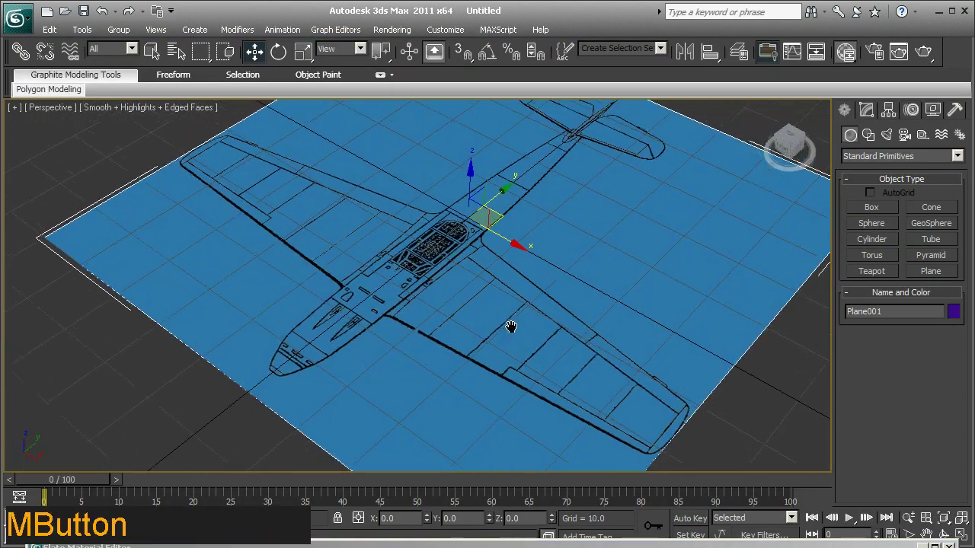
{"action": "middle_click", "coordinate": [567, 314]}
{"action": "middle_click", "coordinate": [518, 308]}
{"action": "middle_click", "coordinate": [469, 303]}
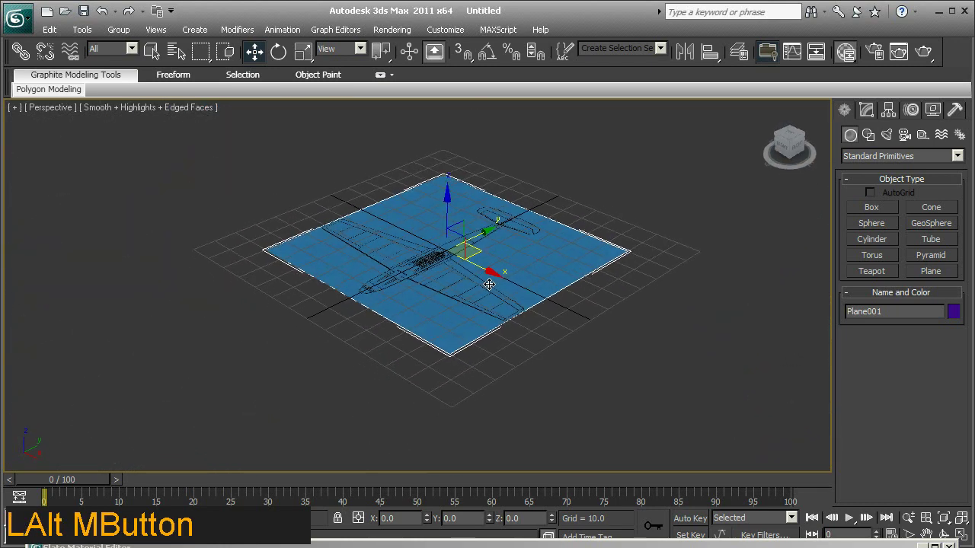
Create a 100x100 Plane002 in the Left view and zero its position, then return to Perspective
{"action": "left_click", "coordinate": [42, 113]}
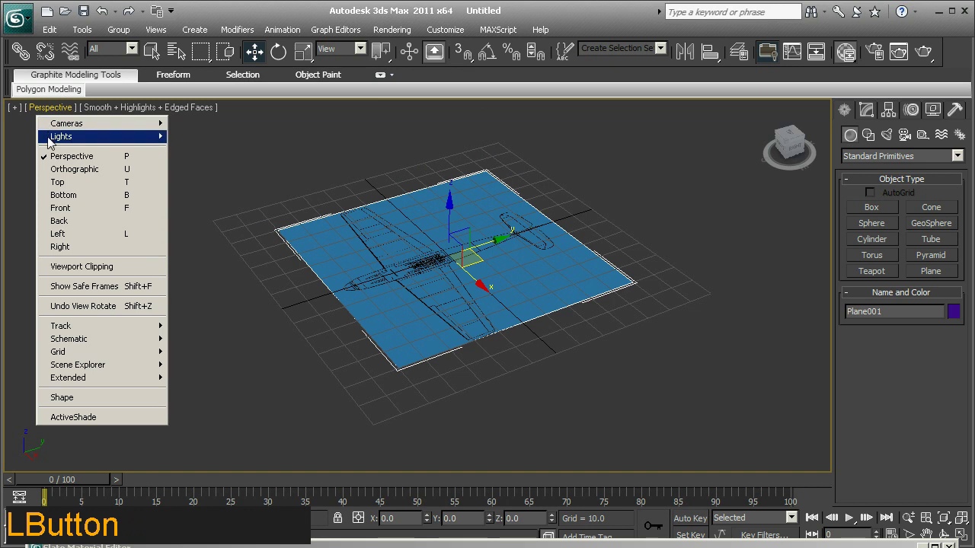
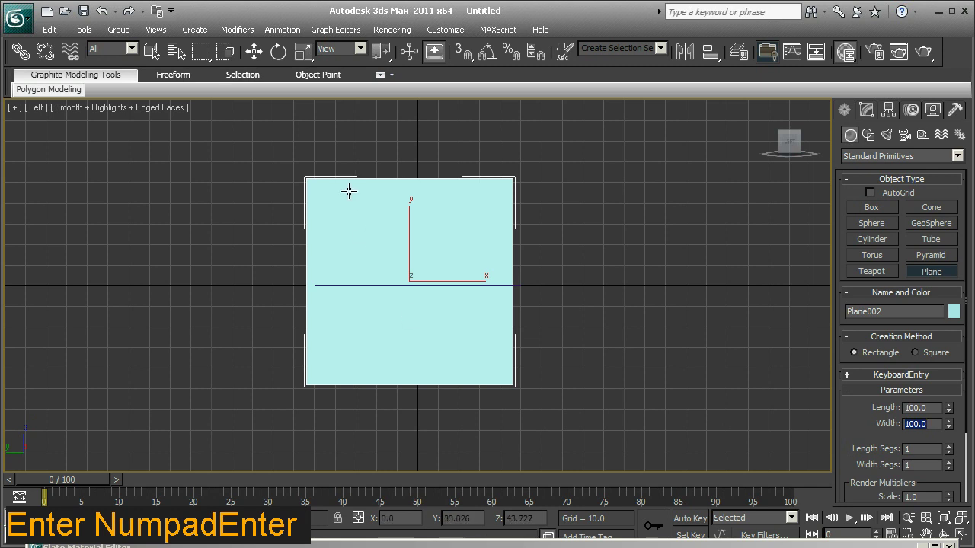
{"action": "left_click", "coordinate": [257, 55]}
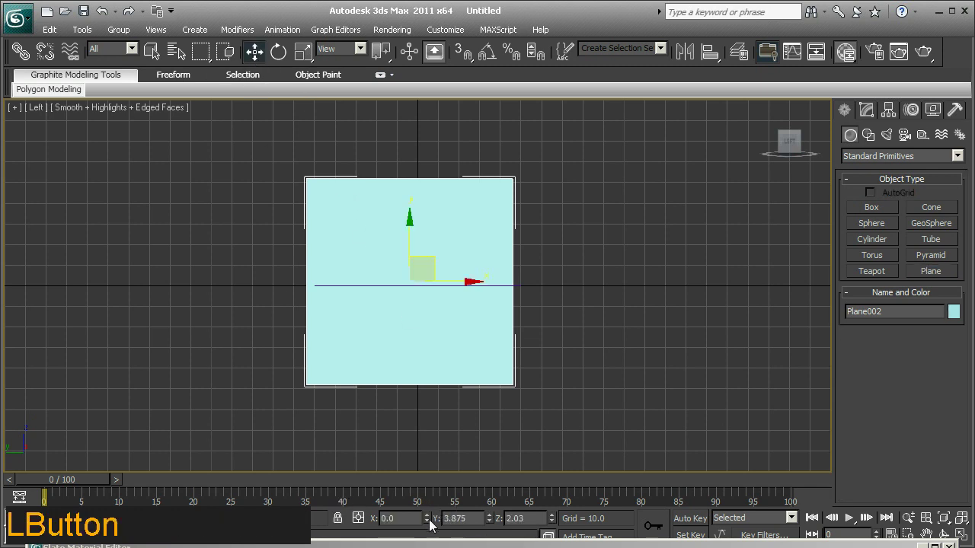
{"action": "right_click", "coordinate": [497, 523]}
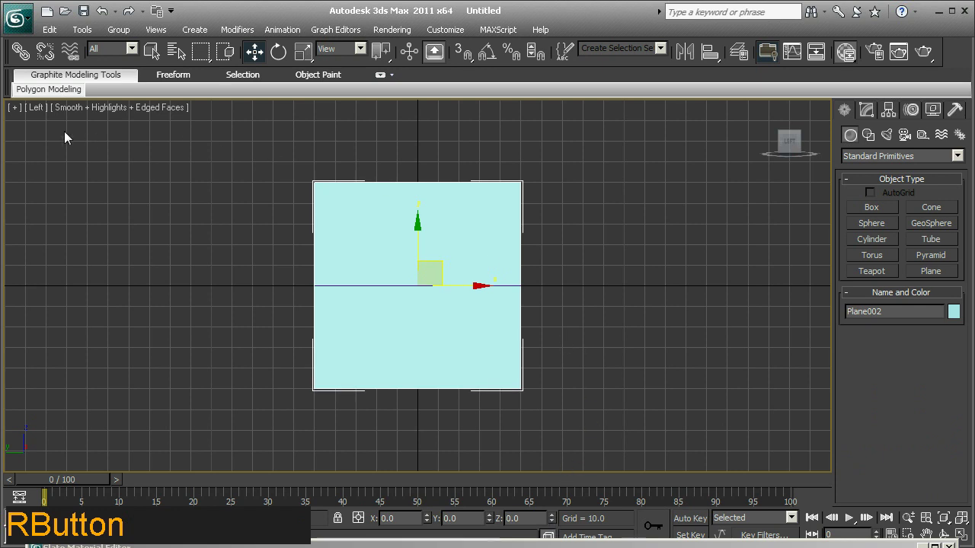
{"action": "left_click", "coordinate": [49, 111]}
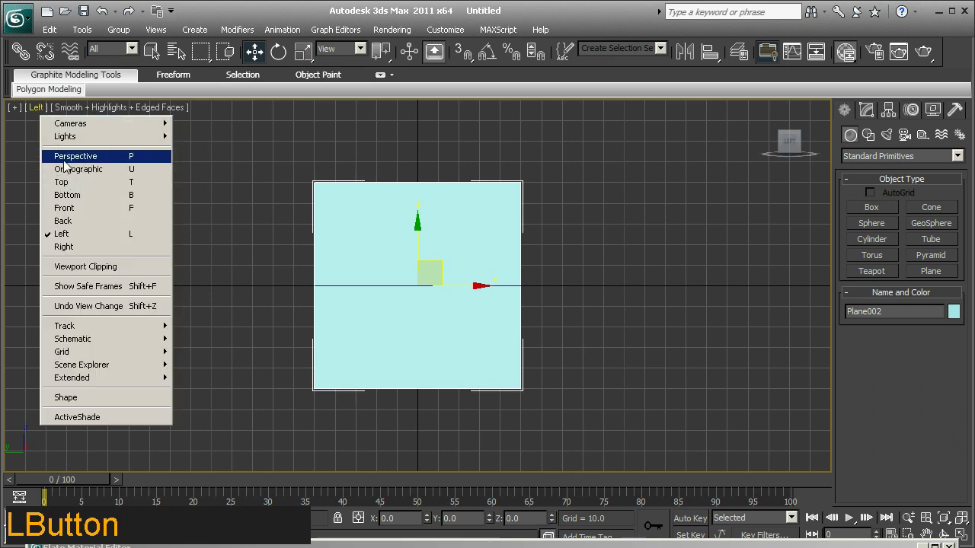
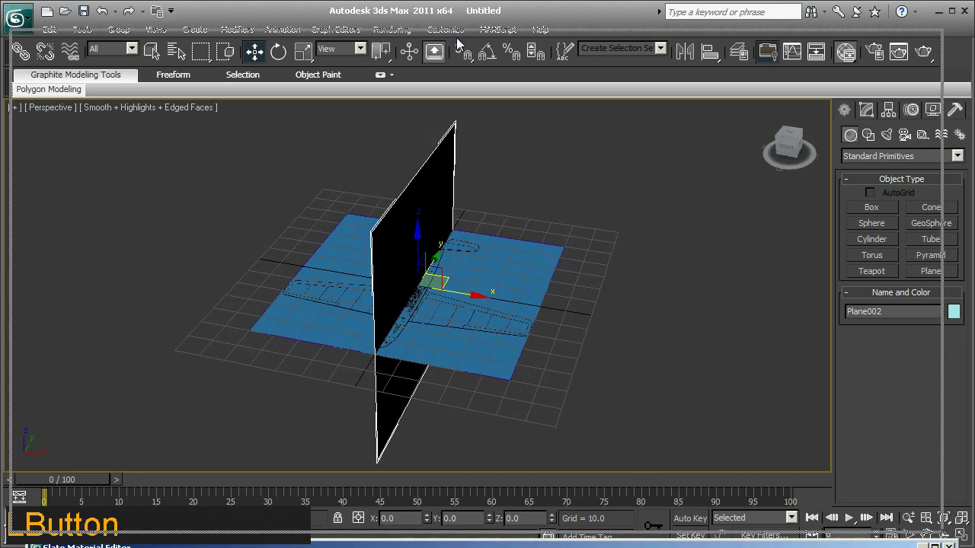
Add a new material with a bitmap on diffuse and name it sideMaterial
{"action": "middle_click", "coordinate": [330, 222]}
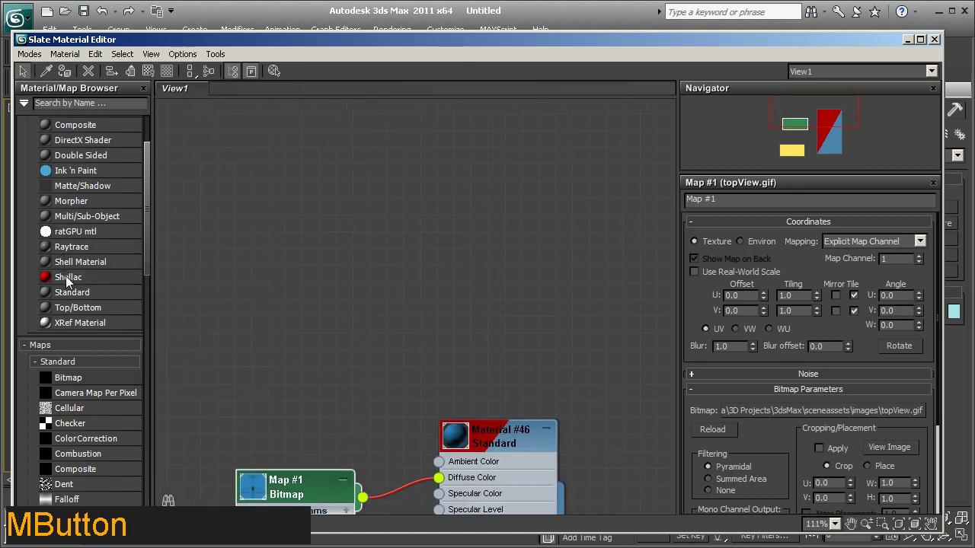
{"action": "left_click", "coordinate": [75, 293]}
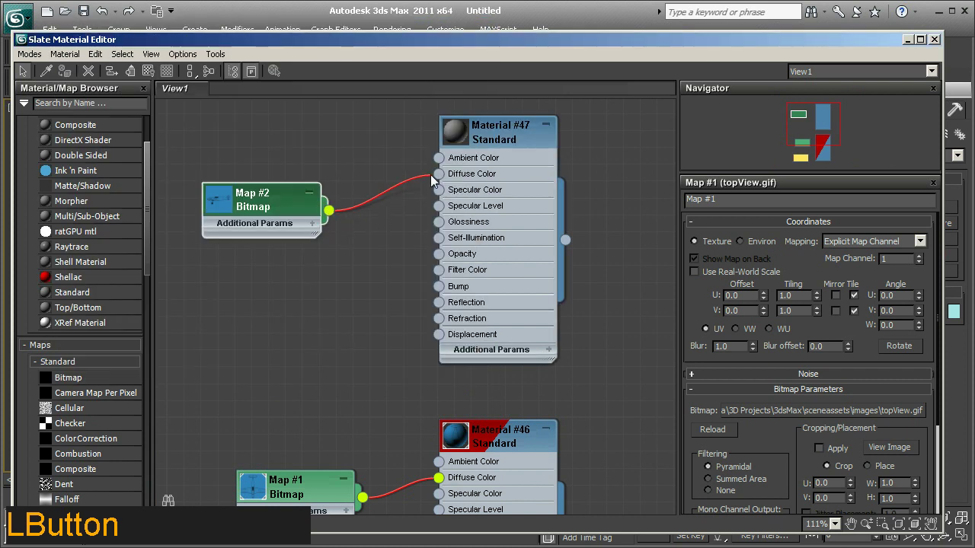
{"action": "left_click", "coordinate": [500, 133]}
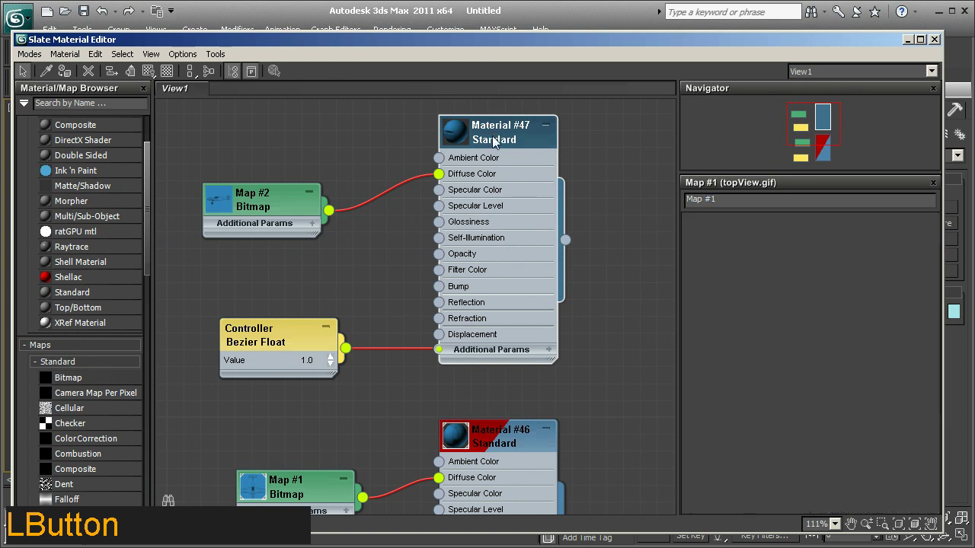
{"action": "key", "text": "BackSpace"}
{"action": "key", "text": "Left"}
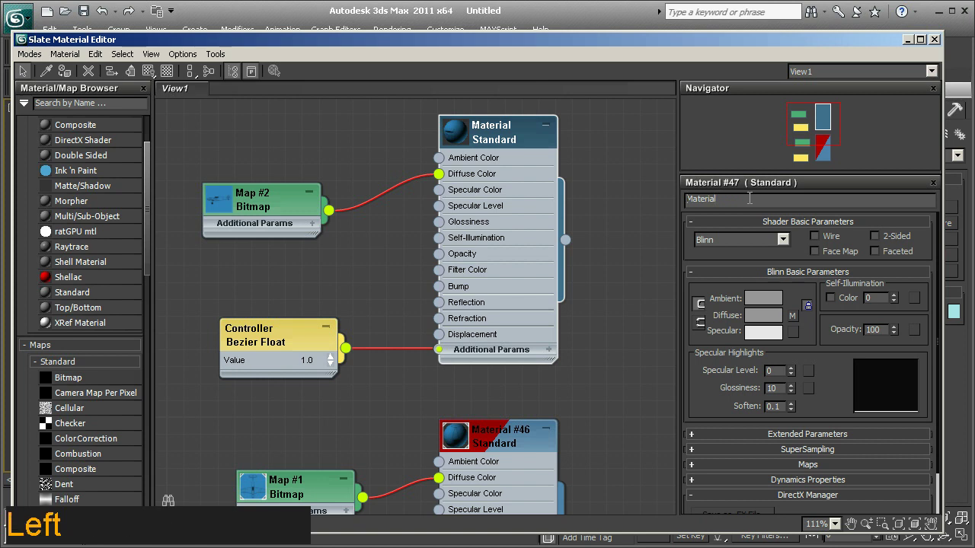
{"action": "key", "text": "s"}
{"action": "key", "text": "i"}
{"action": "key", "text": "d"}
{"action": "key", "text": "e"}
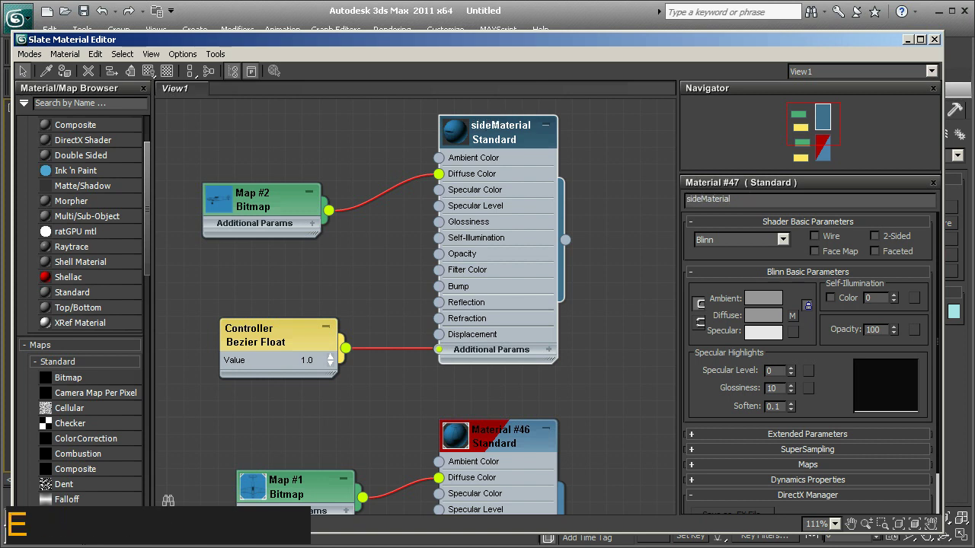
Rename the second material from Material #46 to topMaterial
{"action": "left_click", "coordinate": [501, 445]}
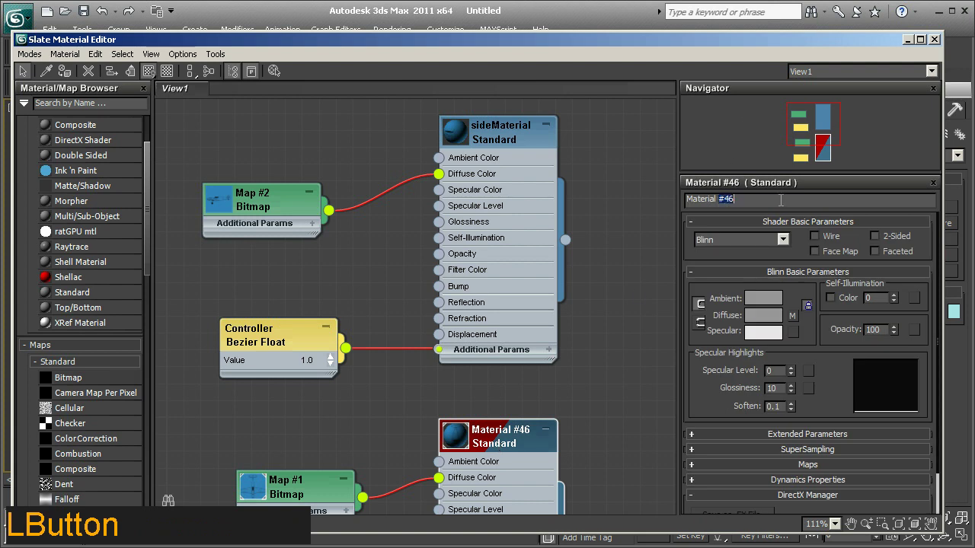
{"action": "key", "text": "BackSpace"}
{"action": "key", "text": "Left"}
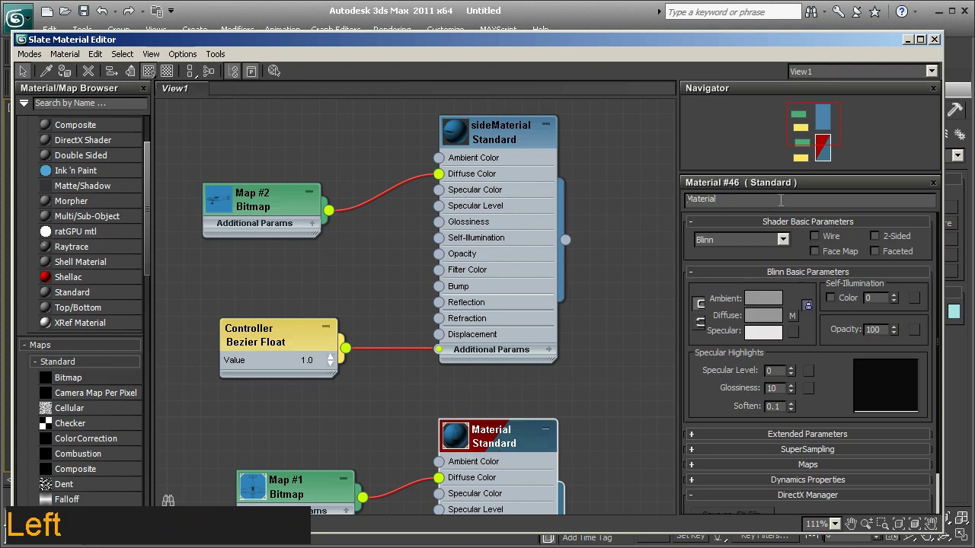
{"action": "key", "text": "t"}
{"action": "key", "text": "o"}
{"action": "key", "text": "p"}
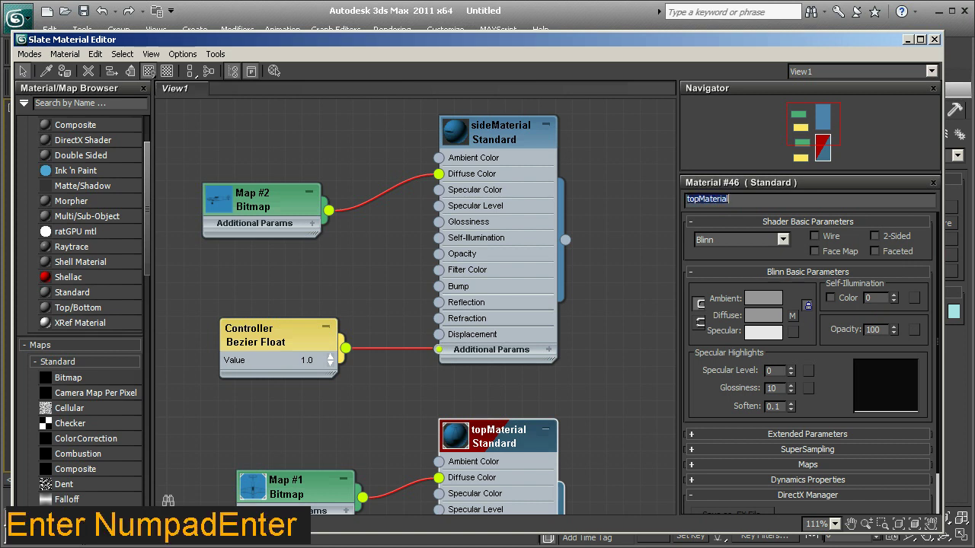
Assign sideMaterial to the selected upright plane Plane002
{"action": "left_click", "coordinate": [503, 142]}
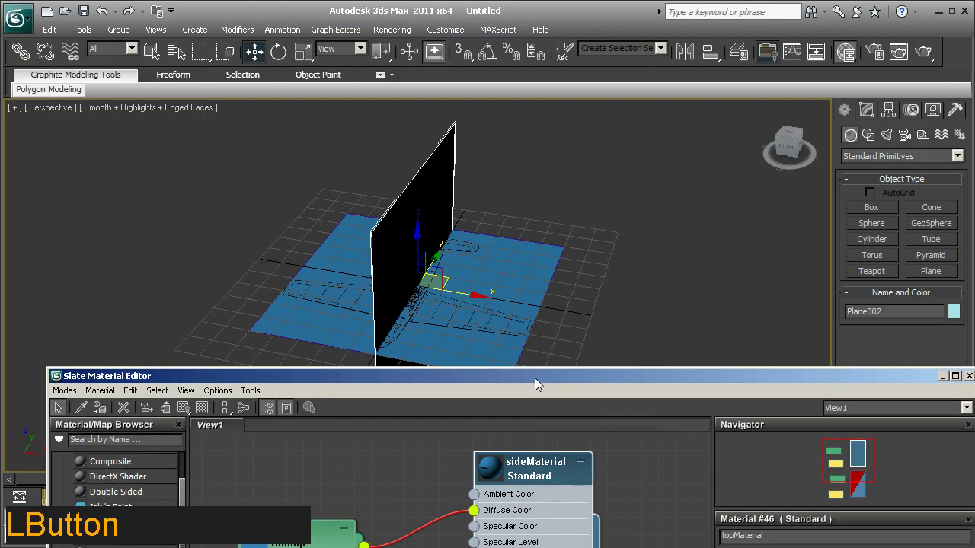
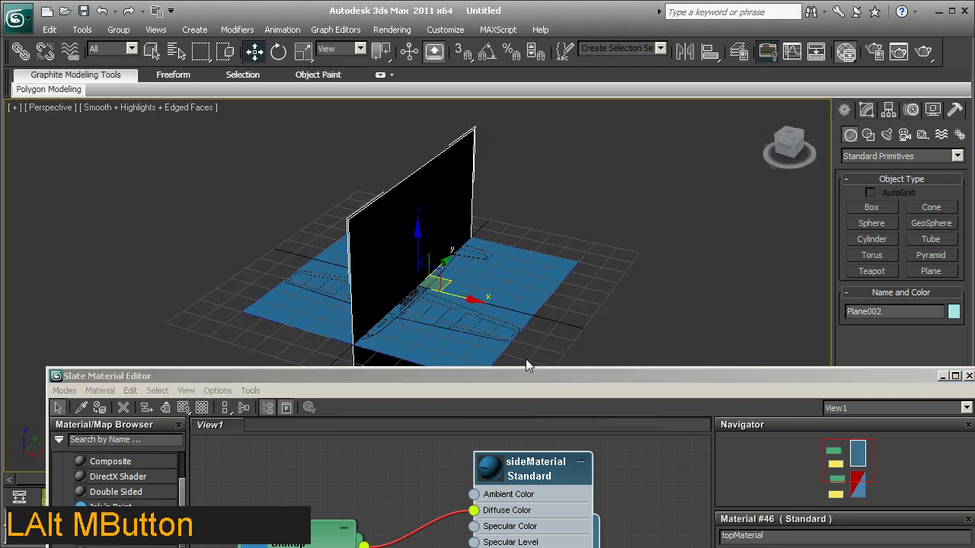
{"action": "left_click", "coordinate": [531, 383]}
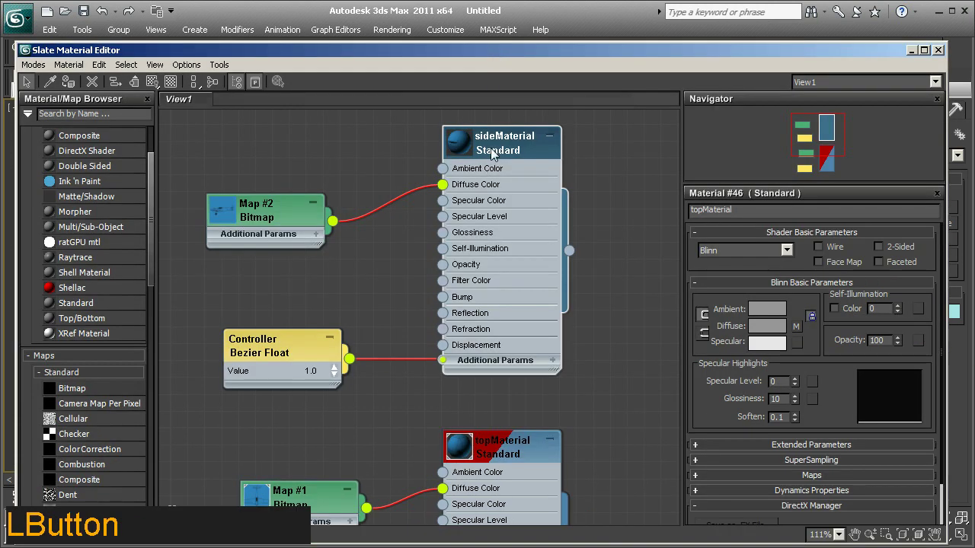
{"action": "right_click", "coordinate": [495, 149]}
{"action": "left_click", "coordinate": [531, 171]}
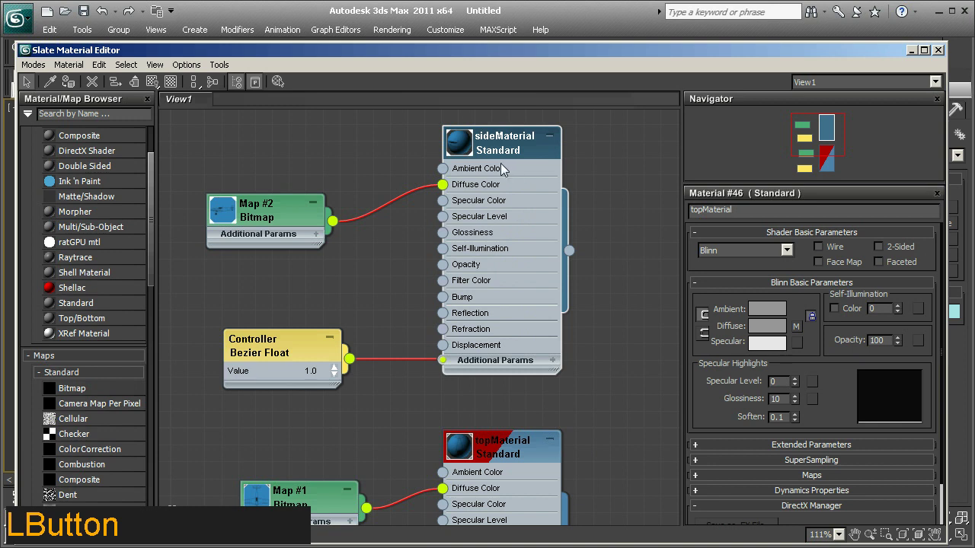
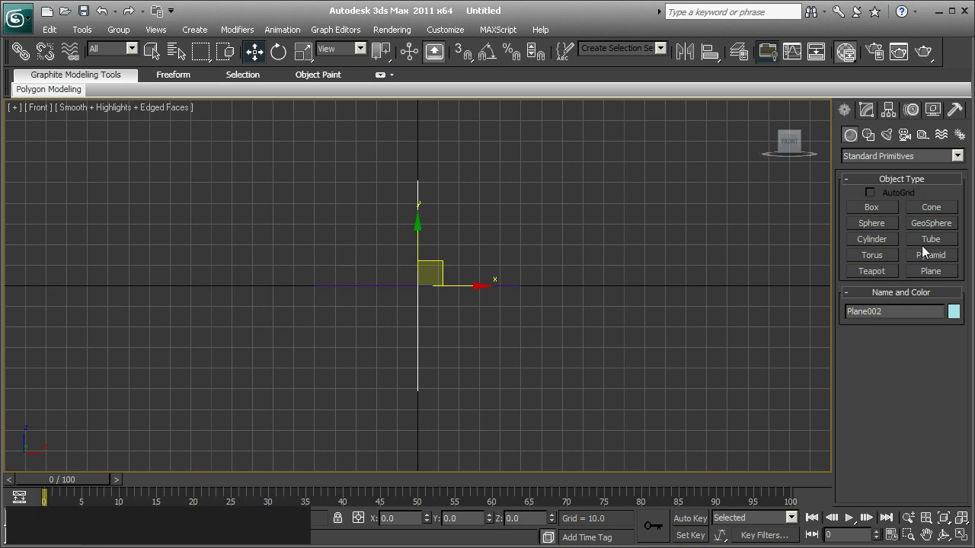
Create a 100x100 Plane003 in the Front view, centred with Z at 0
{"action": "left_click", "coordinate": [933, 274]}
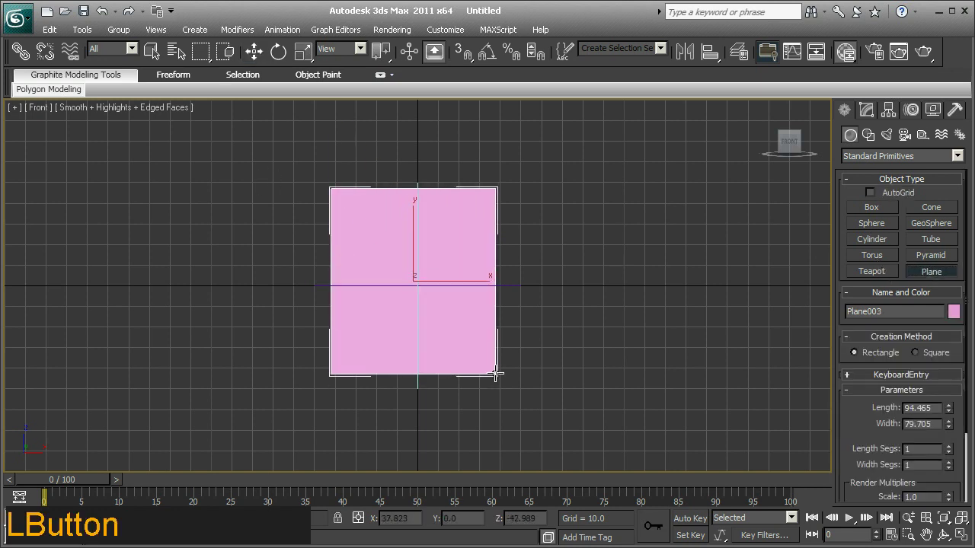
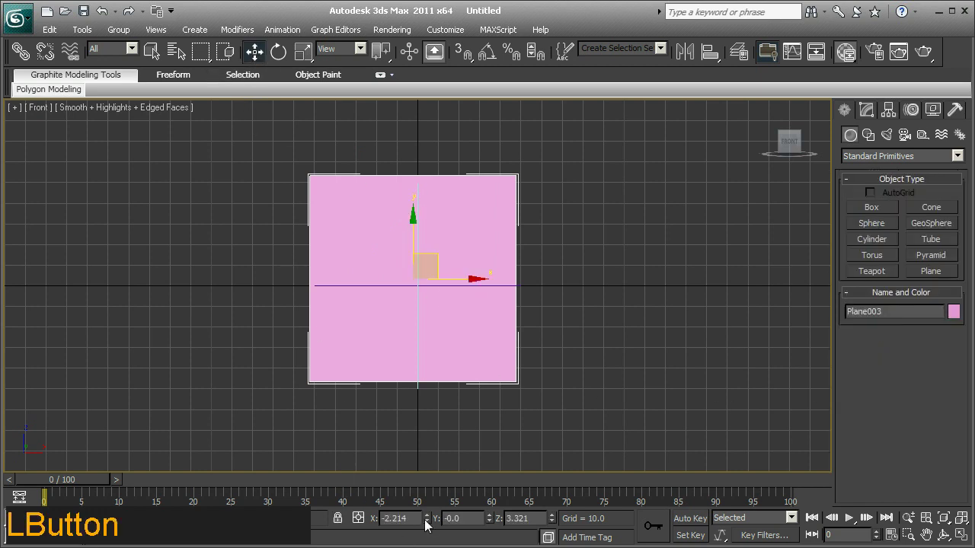
{"action": "right_click", "coordinate": [435, 523]}
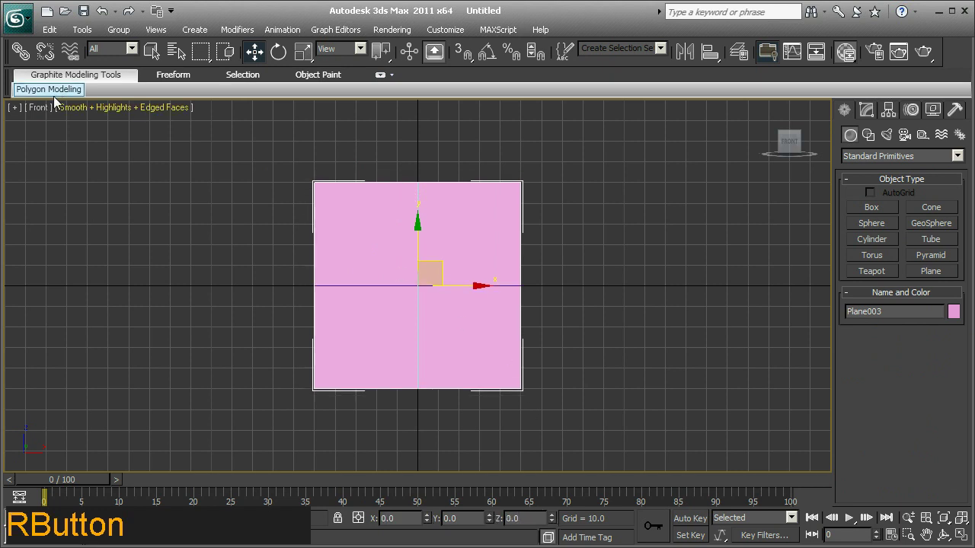
{"action": "left_click", "coordinate": [45, 111]}
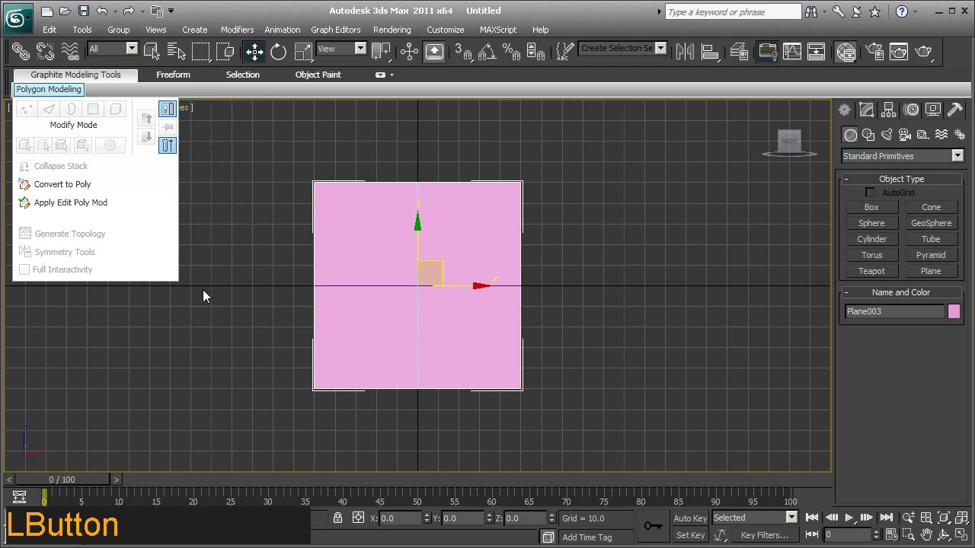
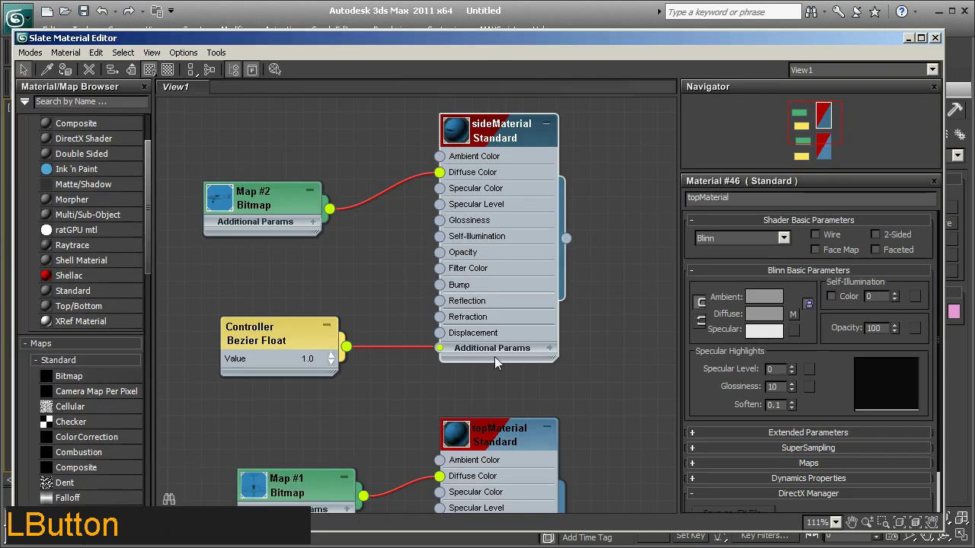
Add a standard material frontMaterial with a bitmap on diffuse and assign it to Plane003
{"action": "middle_click", "coordinate": [361, 330]}
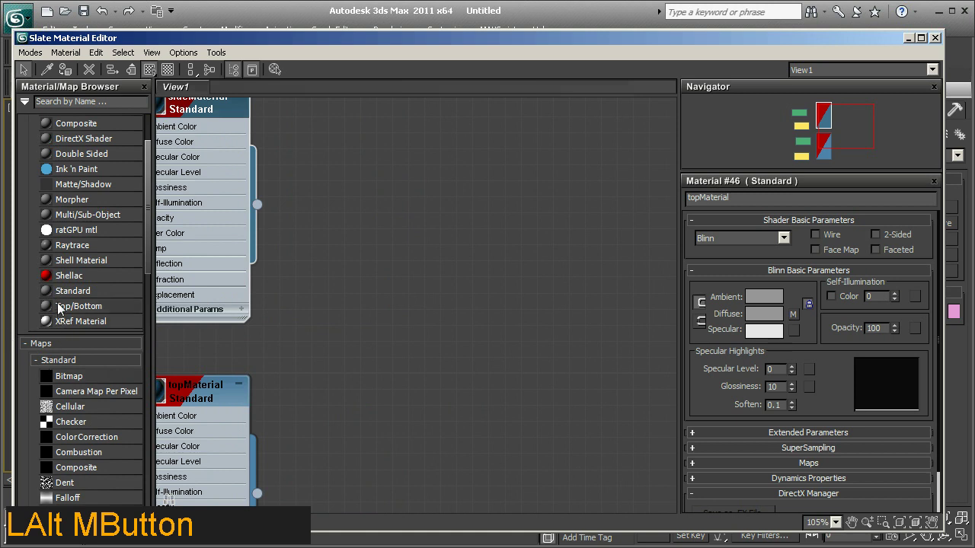
{"action": "left_click", "coordinate": [69, 296]}
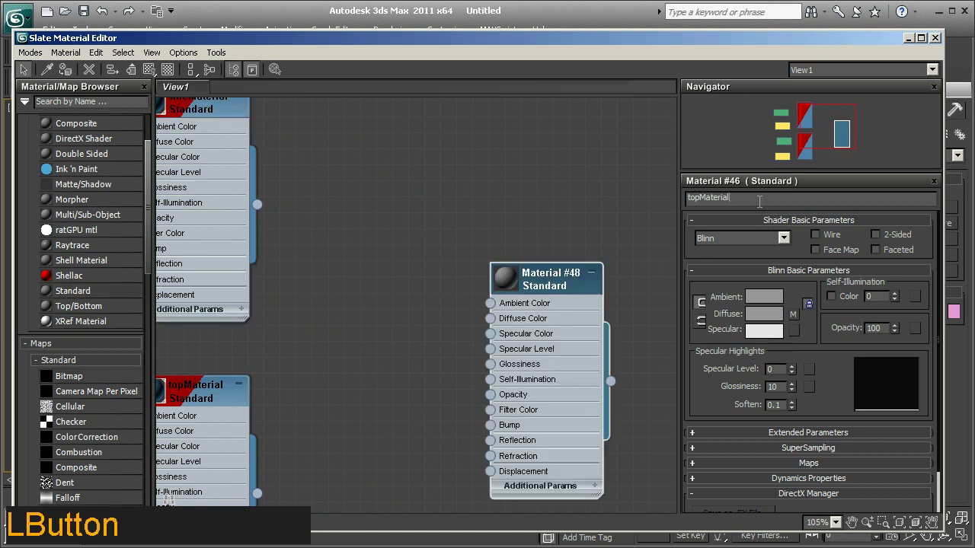
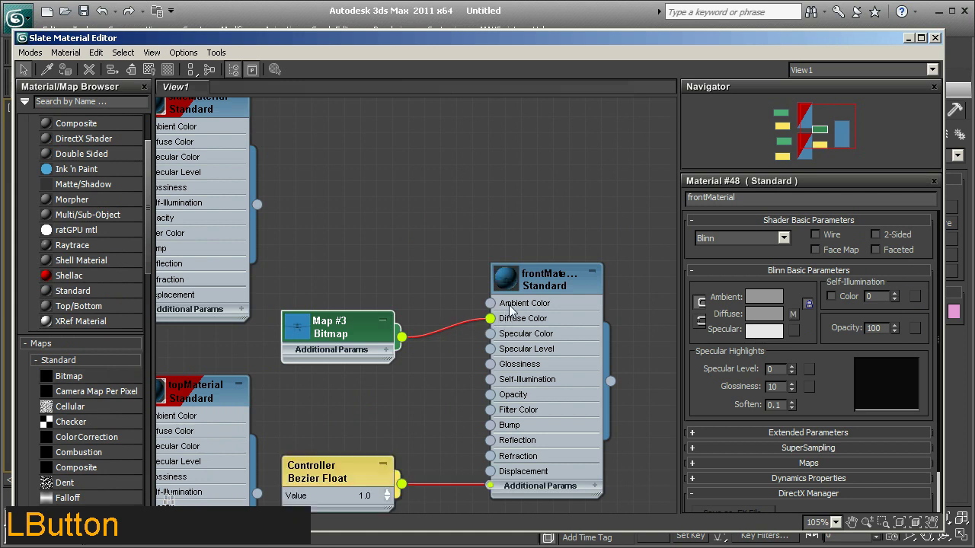
{"action": "right_click", "coordinate": [543, 283]}
{"action": "left_click", "coordinate": [580, 304]}
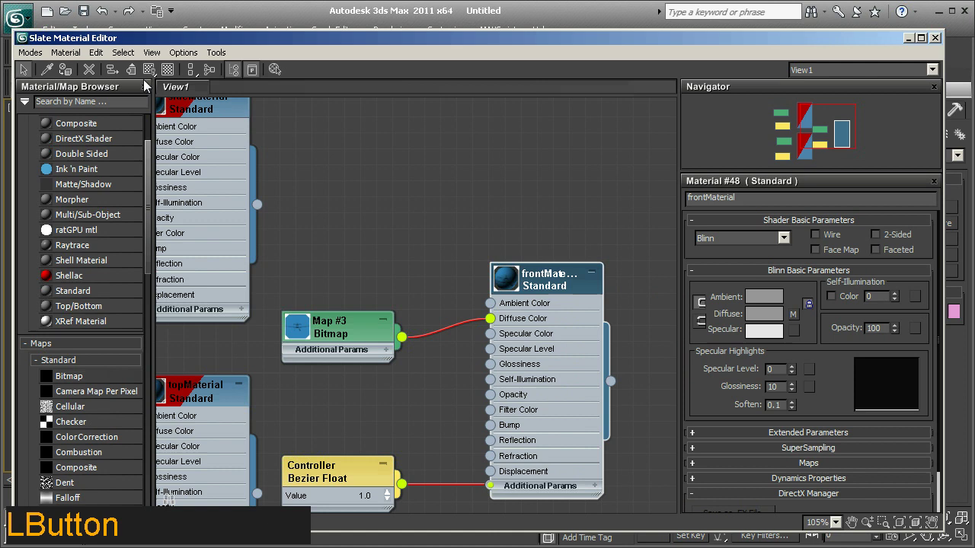
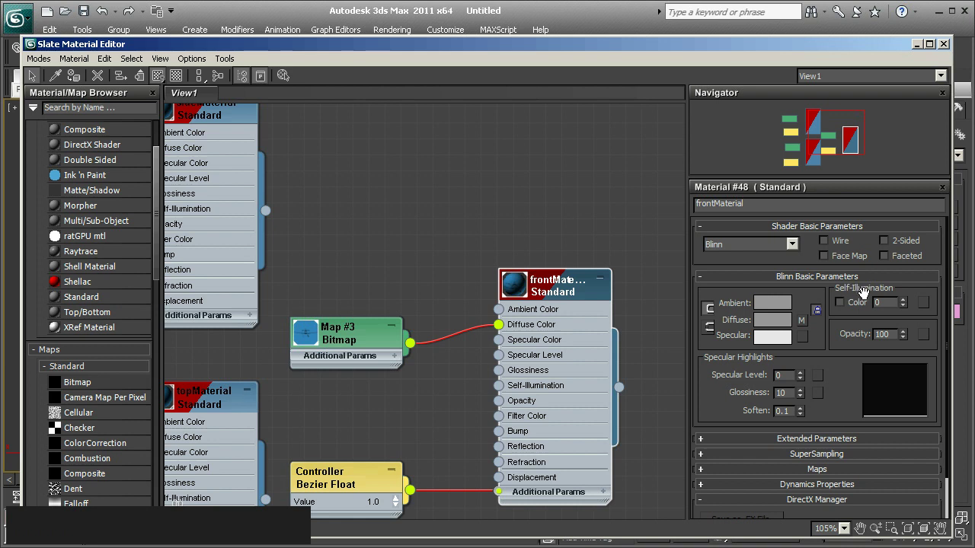
Set frontMaterial's Self-Illumination to 100
{"action": "left_click", "coordinate": [910, 308]}
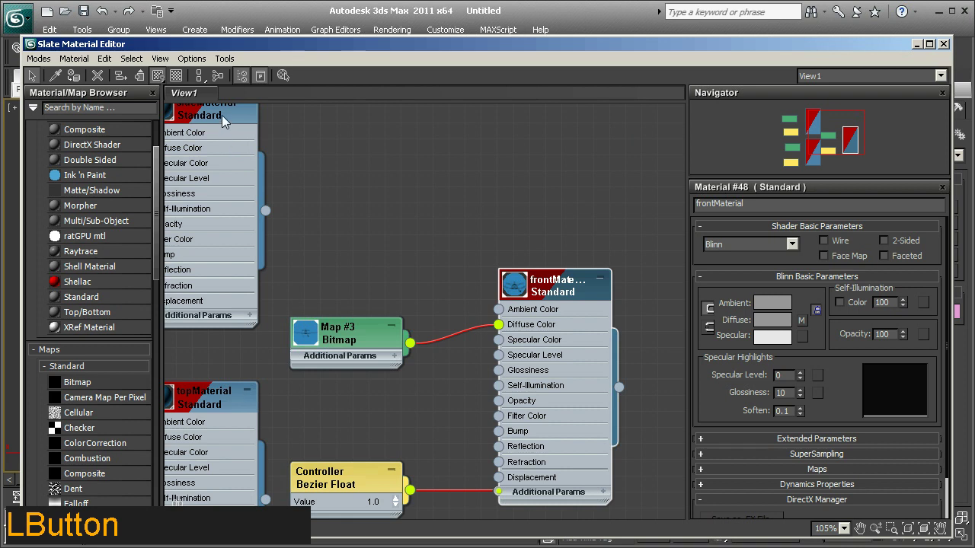
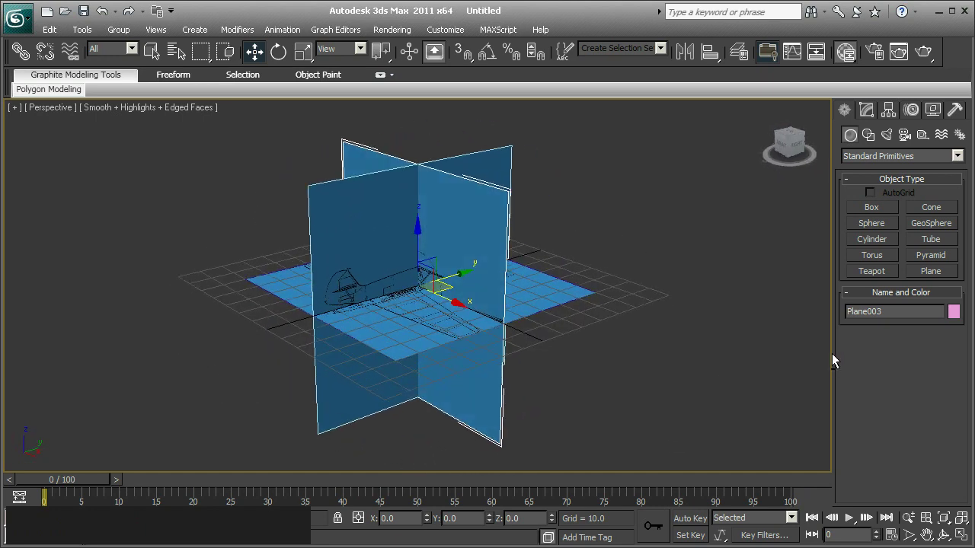
Move the floor plane down to Z -50
{"action": "middle_click", "coordinate": [455, 315]}
{"action": "middle_click", "coordinate": [388, 330]}
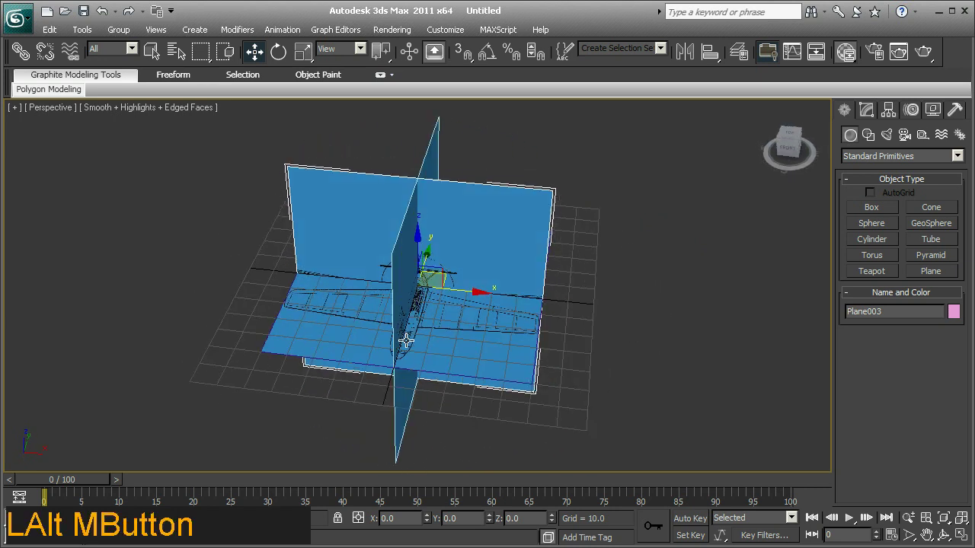
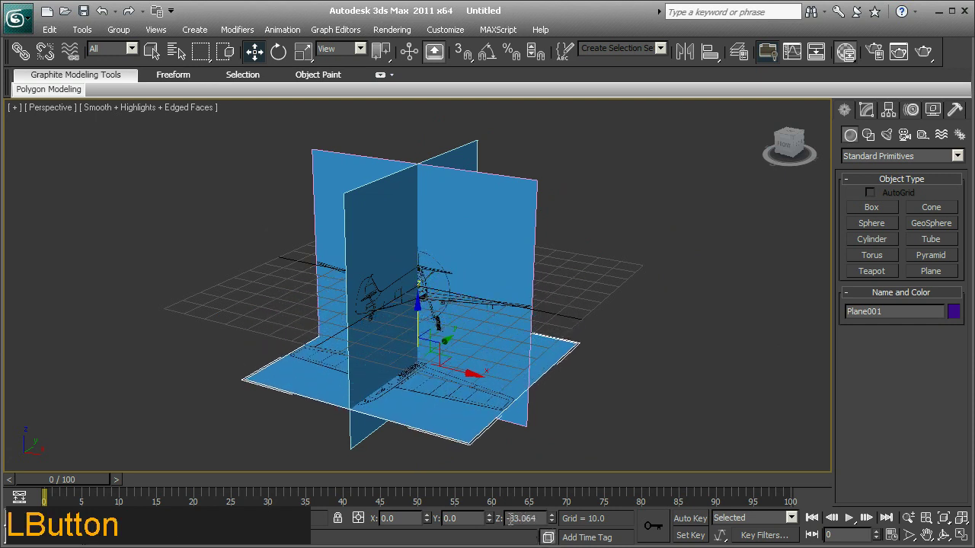
{"action": "type", "text": "5 %"}
{"action": "key", "text": "Return"}
{"action": "middle_click", "coordinate": [521, 244]}
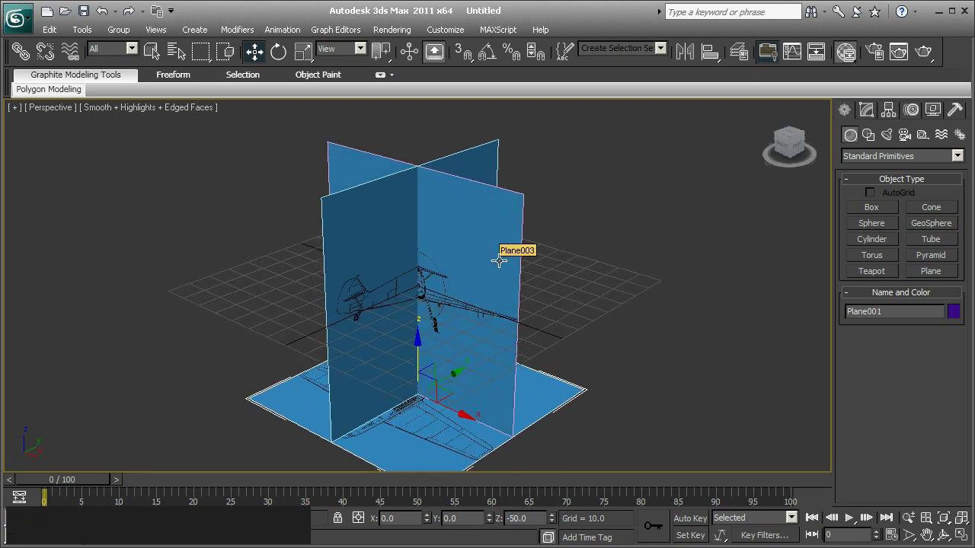
Reposition the upright front-facing plane Plane003 to the edge of the floor plane
{"action": "left_click", "coordinate": [500, 259]}
{"action": "middle_click", "coordinate": [511, 271]}
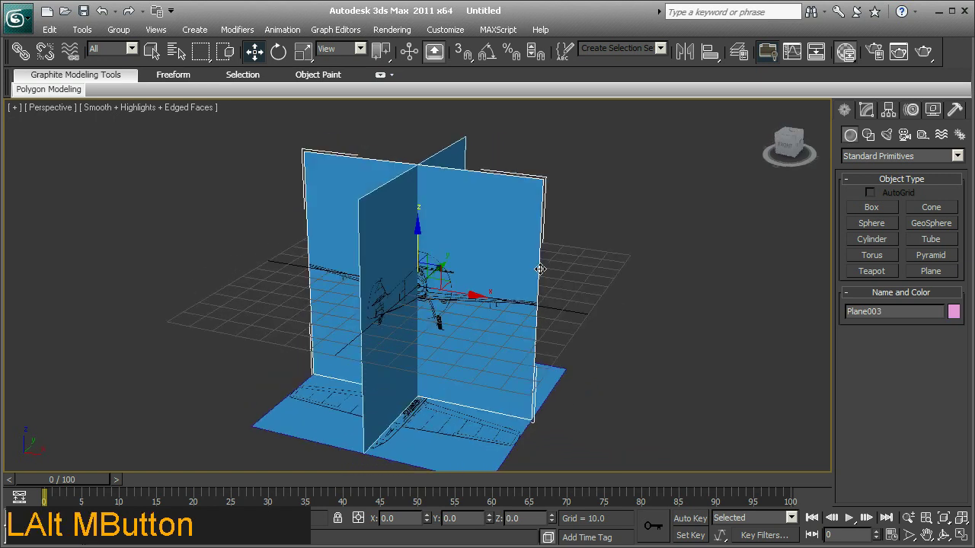
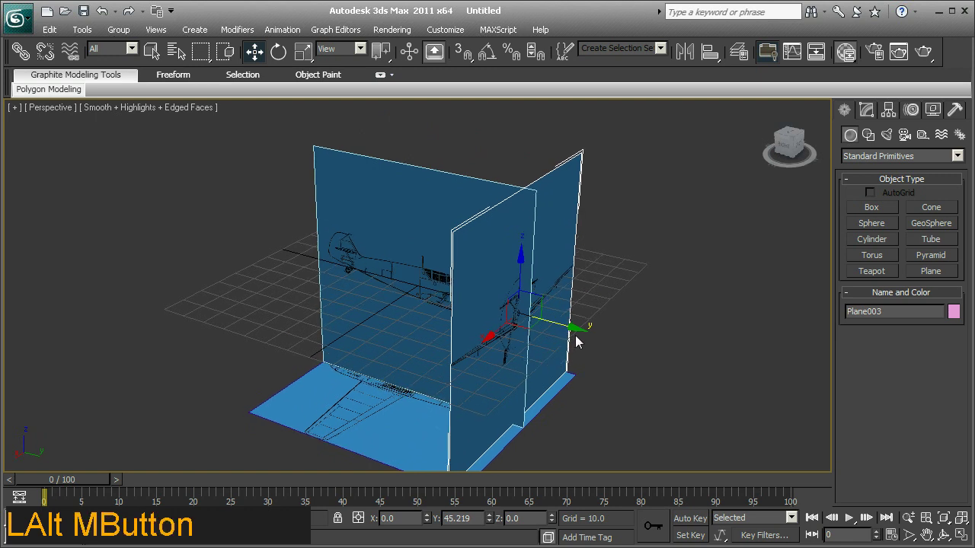
{"action": "left_click", "coordinate": [579, 326]}
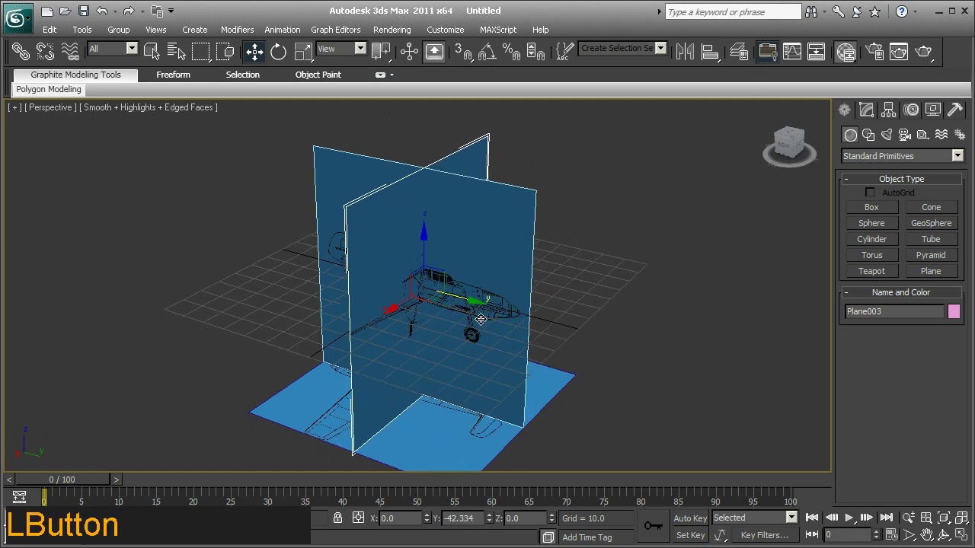
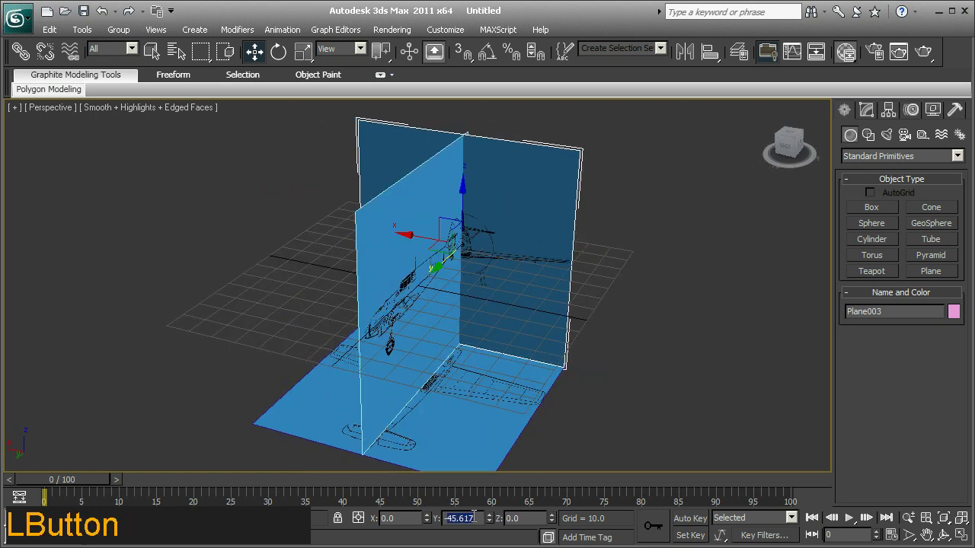
{"action": "type", "text": "5 %"}
{"action": "key", "text": "shift+9"}
{"action": "key", "text": "BackSpace"}
{"action": "key", "text": "shift+0"}
{"action": "key", "text": "BackSpace"}
{"action": "key", "text": "shift+0"}
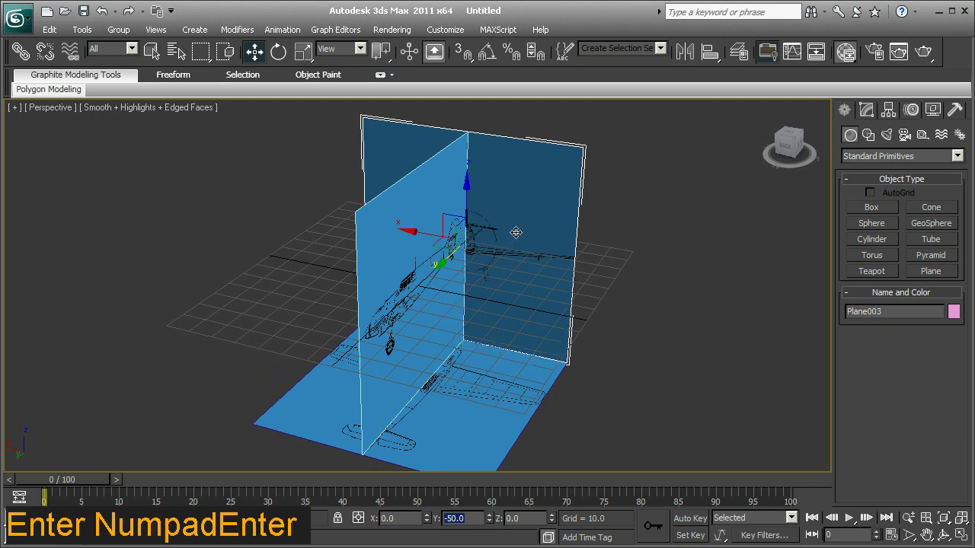
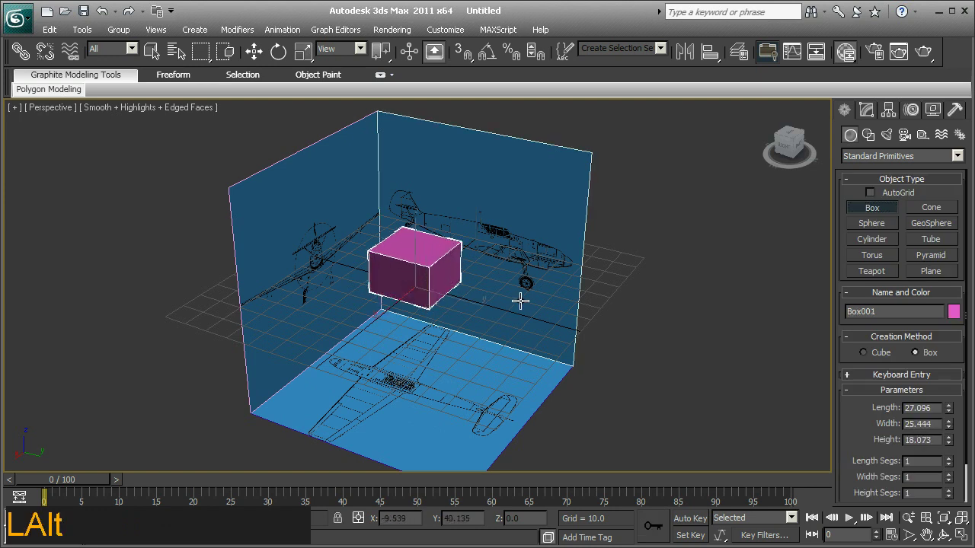
Create a small test Box001 inside the corner, checking it from Top, Front and Perspective views
{"action": "middle_click", "coordinate": [519, 302]}
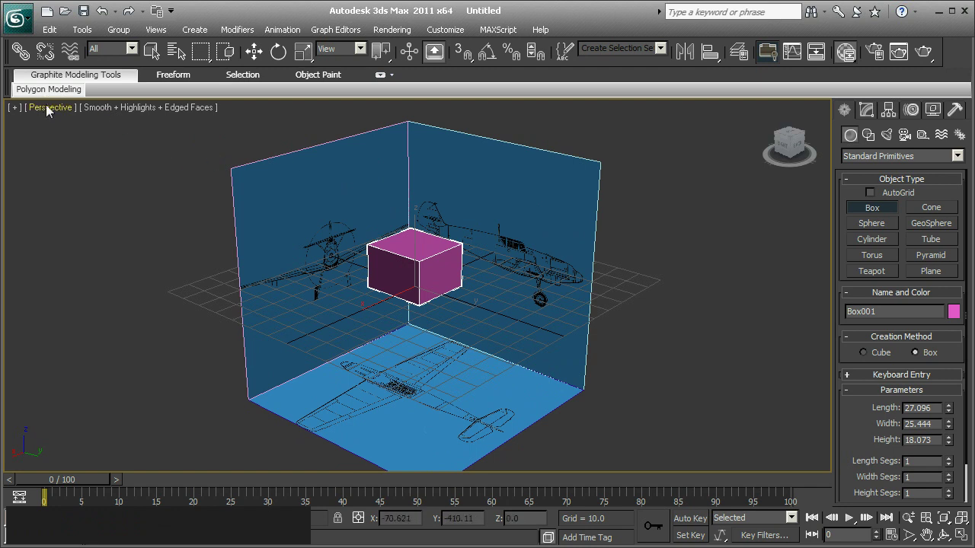
{"action": "left_click", "coordinate": [53, 112]}
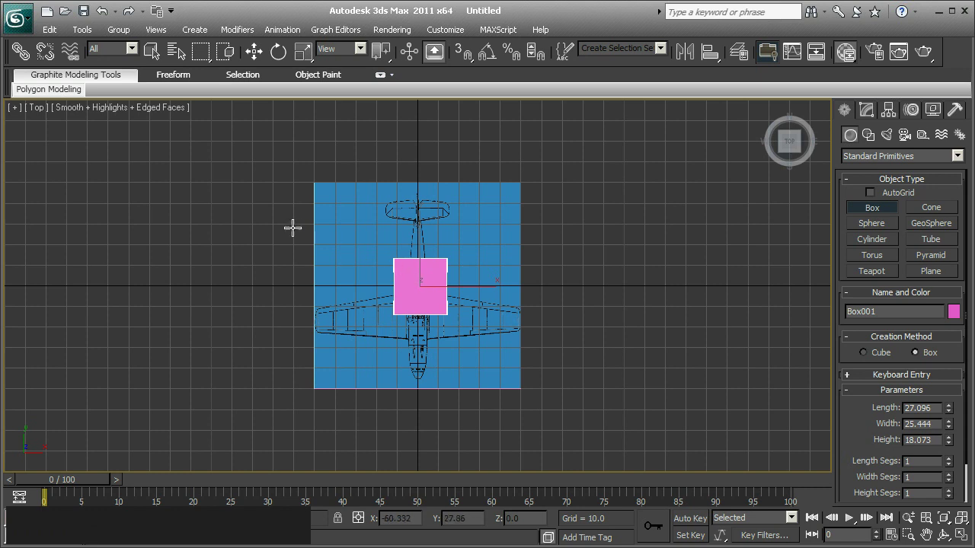
{"action": "left_click", "coordinate": [40, 116]}
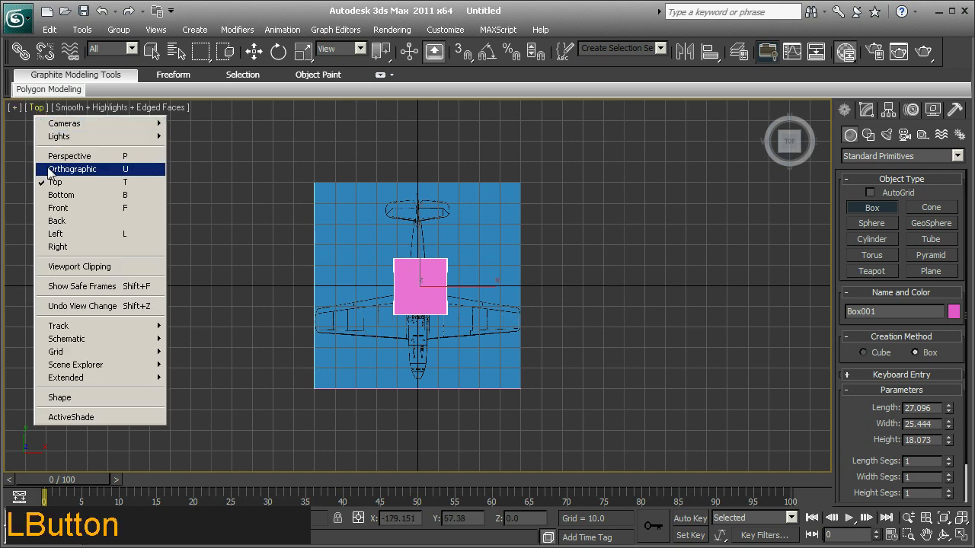
{"action": "middle_click", "coordinate": [307, 291]}
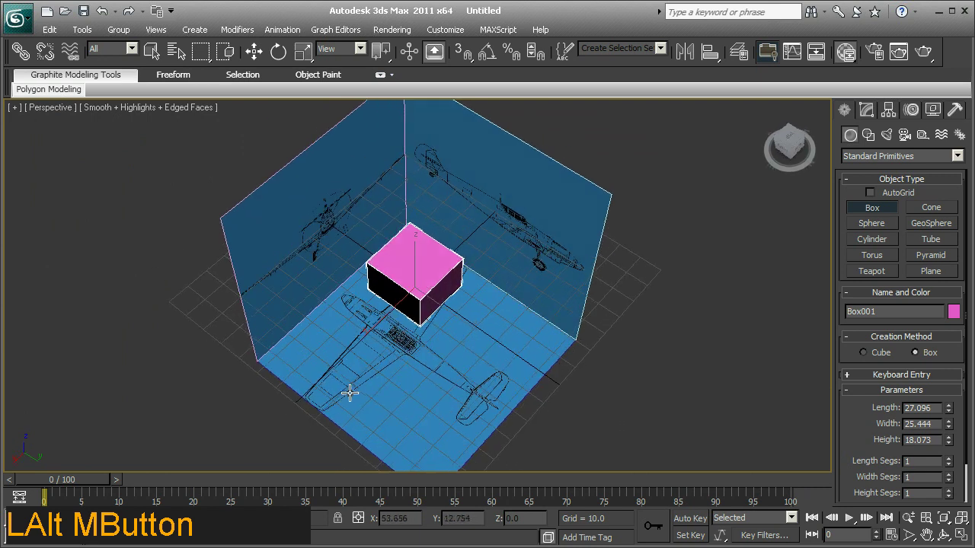
{"action": "middle_click", "coordinate": [432, 368]}
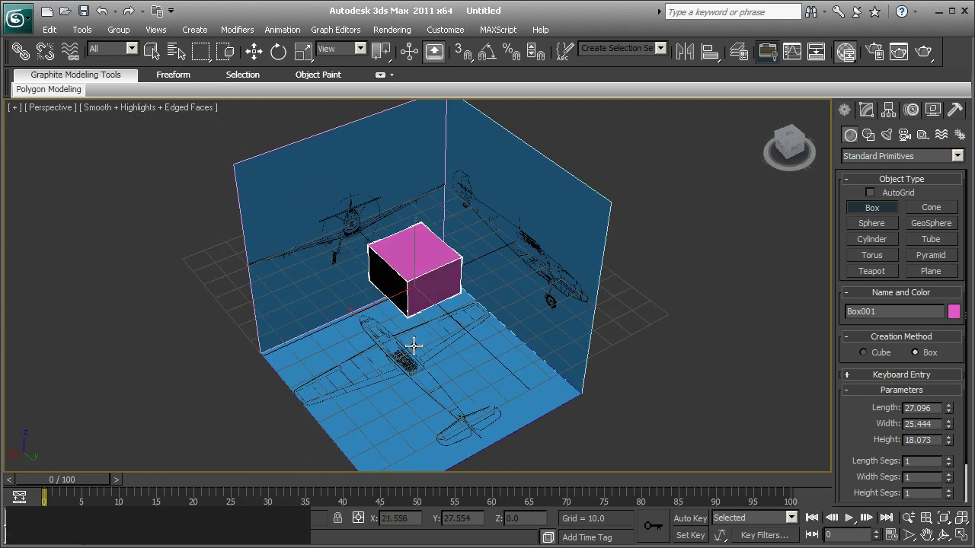
{"action": "left_click", "coordinate": [58, 116]}
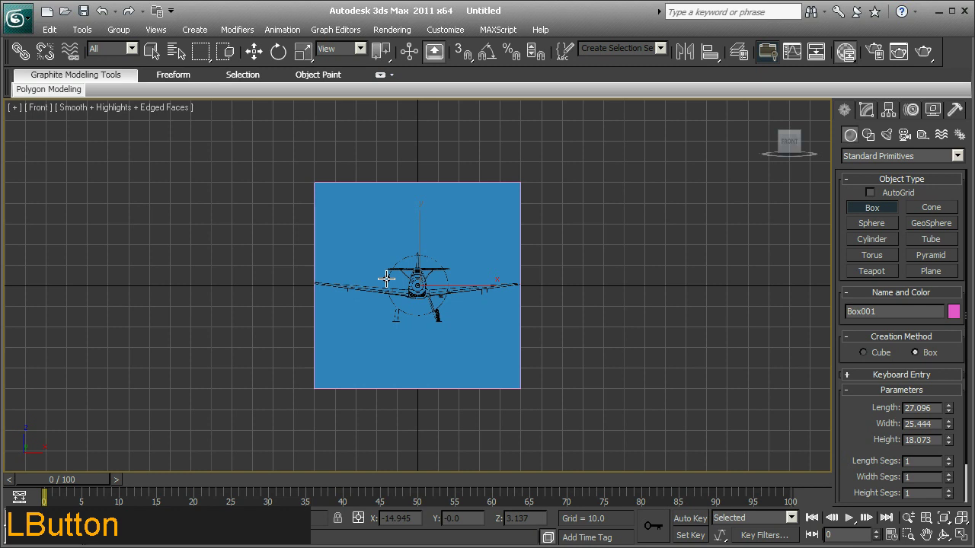
{"action": "left_click", "coordinate": [48, 111]}
{"action": "middle_click", "coordinate": [415, 199]}
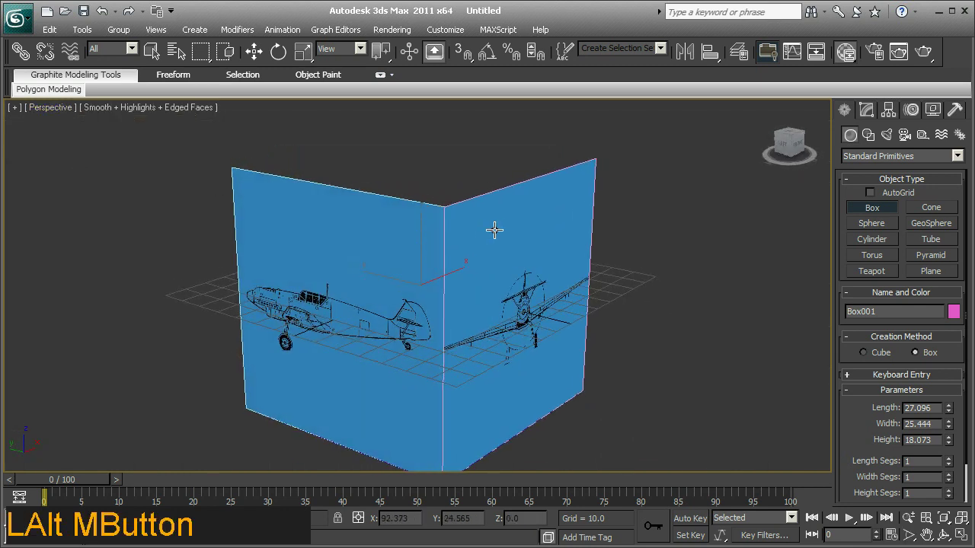
{"action": "right_click", "coordinate": [627, 250]}
Move the side reference plane into place around the box and select the test box
{"action": "left_click", "coordinate": [323, 226]}
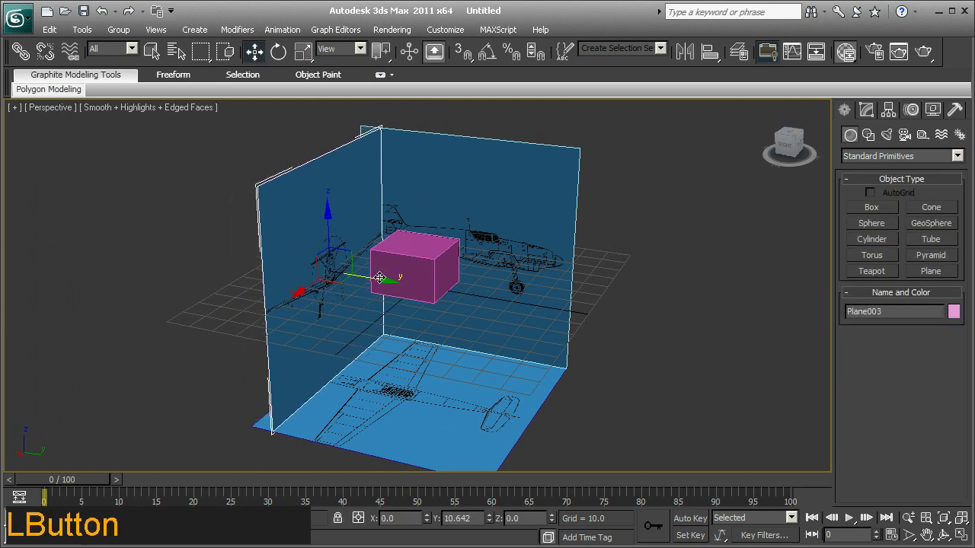
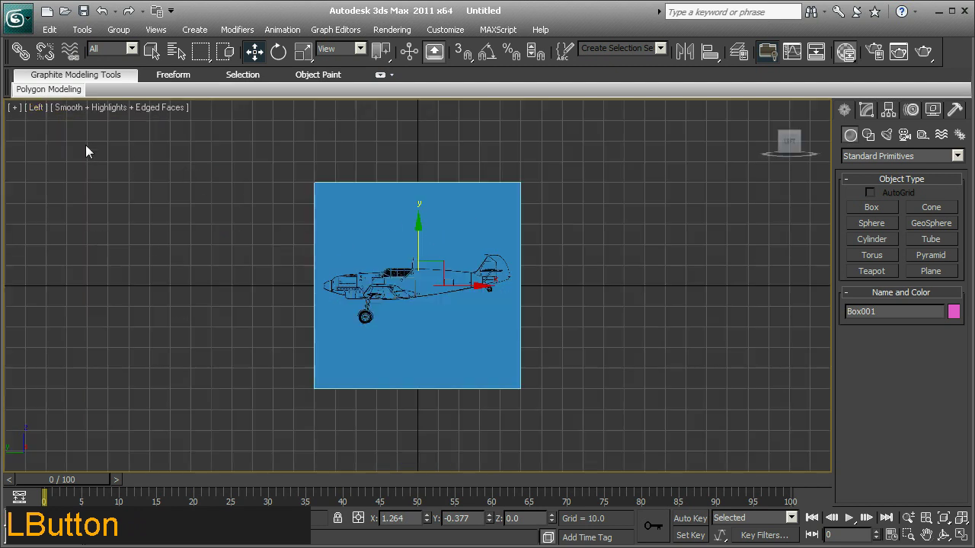
{"action": "left_click", "coordinate": [69, 163]}
{"action": "middle_click", "coordinate": [457, 255]}
{"action": "left_click", "coordinate": [272, 217]}
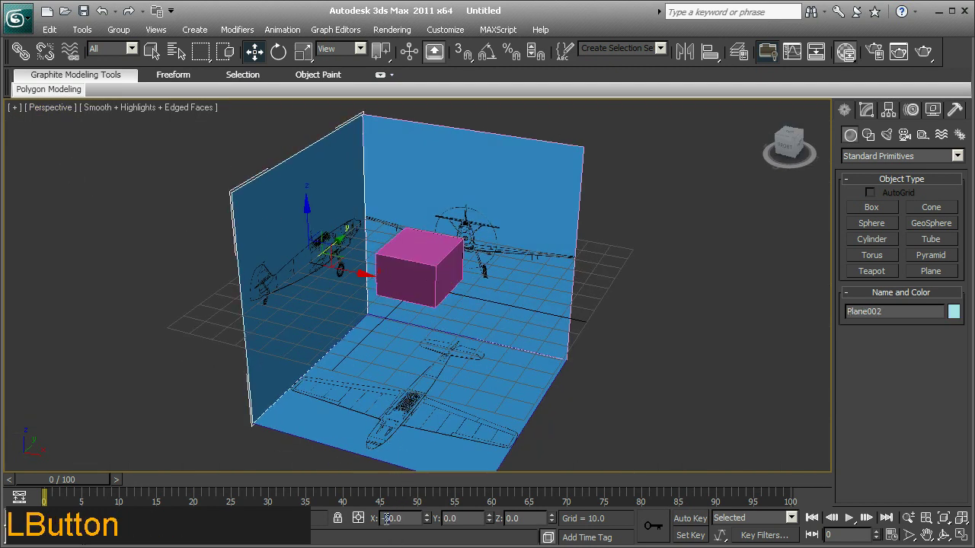
{"action": "key", "text": "BackSpace"}
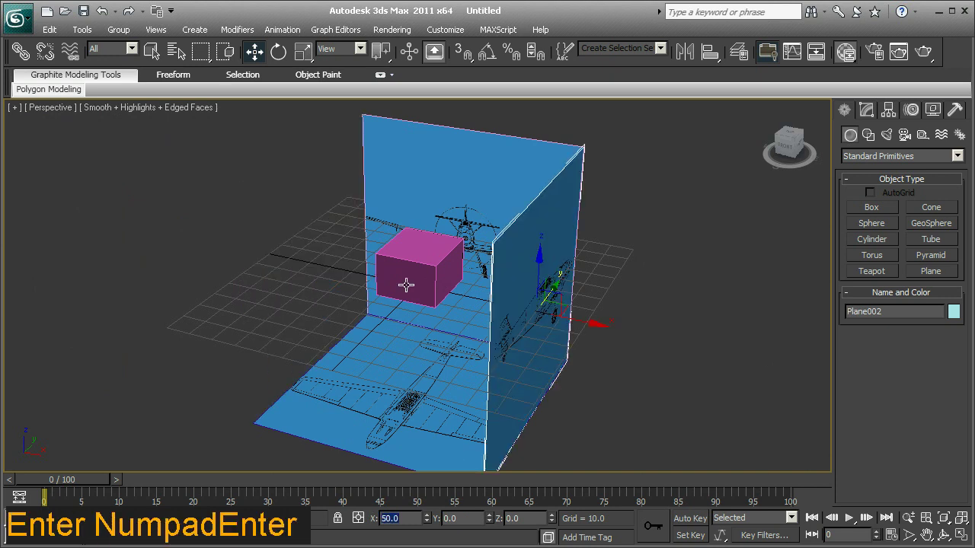
{"action": "middle_click", "coordinate": [381, 274]}
{"action": "left_click", "coordinate": [445, 267]}
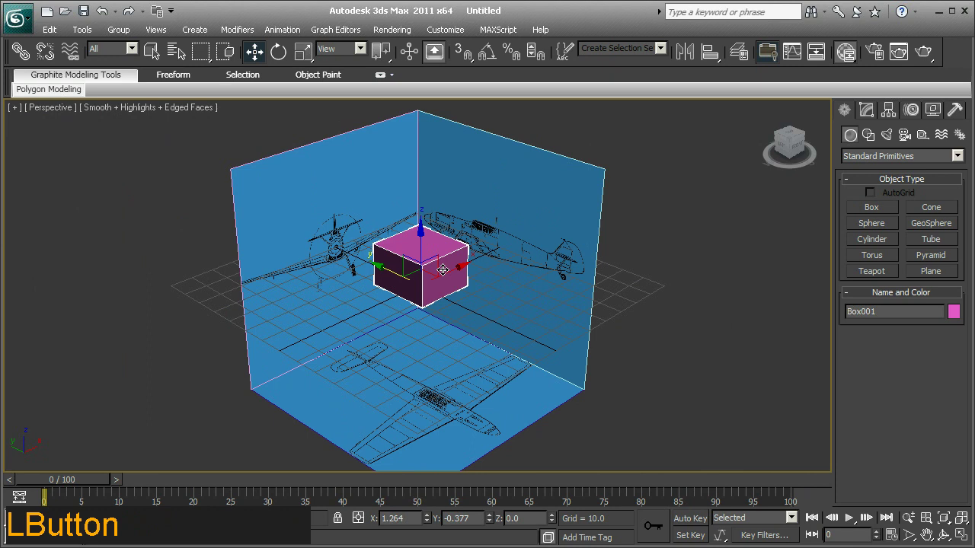
Delete Box001 and rotate Plane002 about Z roughly 180° so the airplane faces the other way
{"action": "middle_click", "coordinate": [477, 271]}
{"action": "middle_click", "coordinate": [513, 279]}
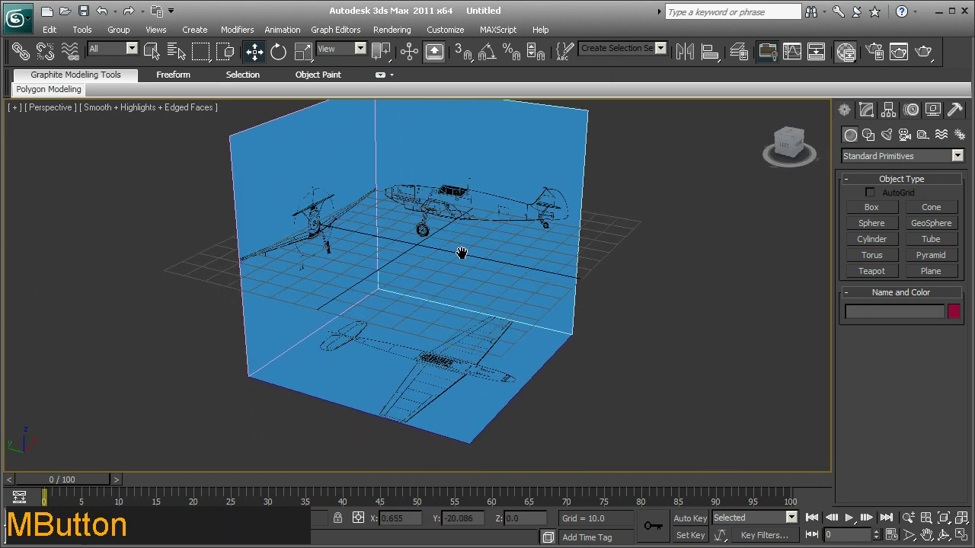
{"action": "left_click", "coordinate": [22, 111]}
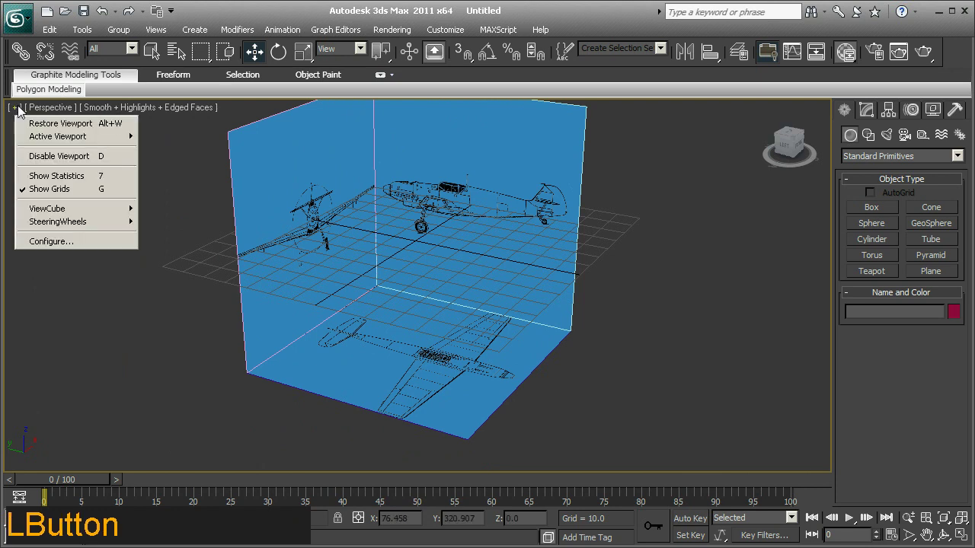
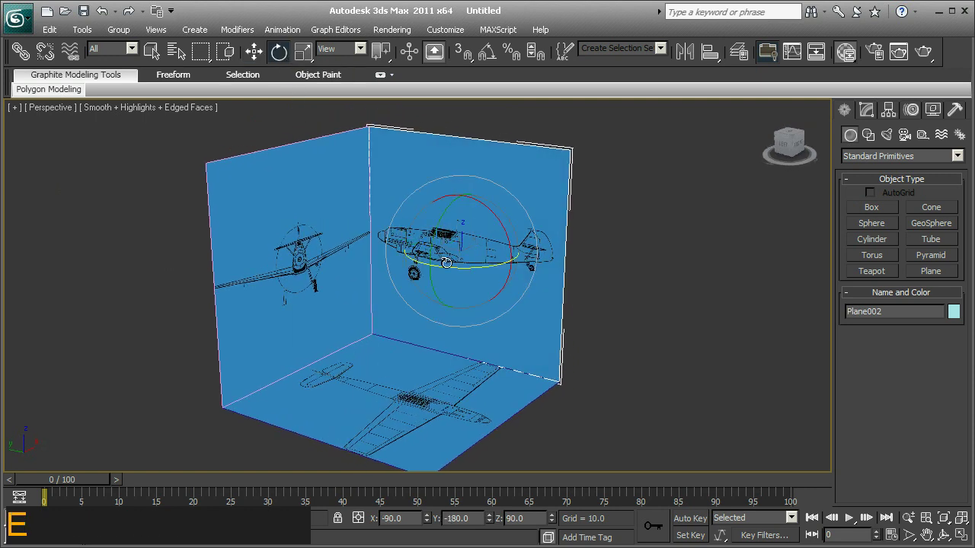
{"action": "left_click", "coordinate": [450, 265]}
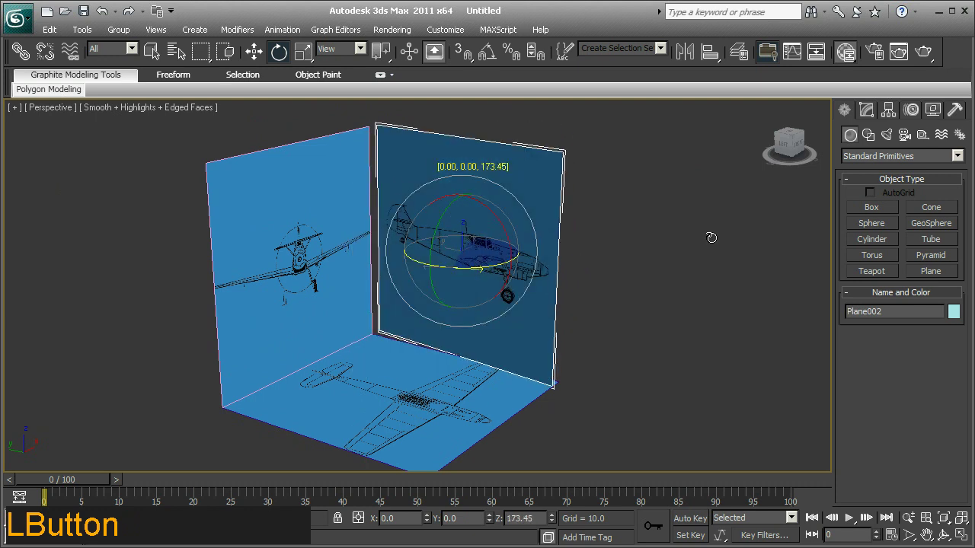
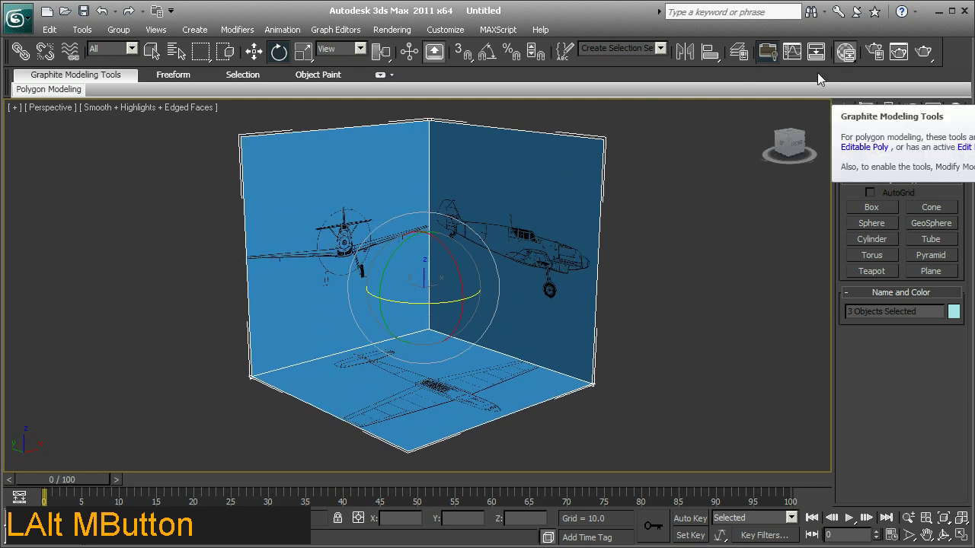
Create a new layer containing the three selected planes and name it referenceLayer
{"action": "left_click", "coordinate": [743, 56]}
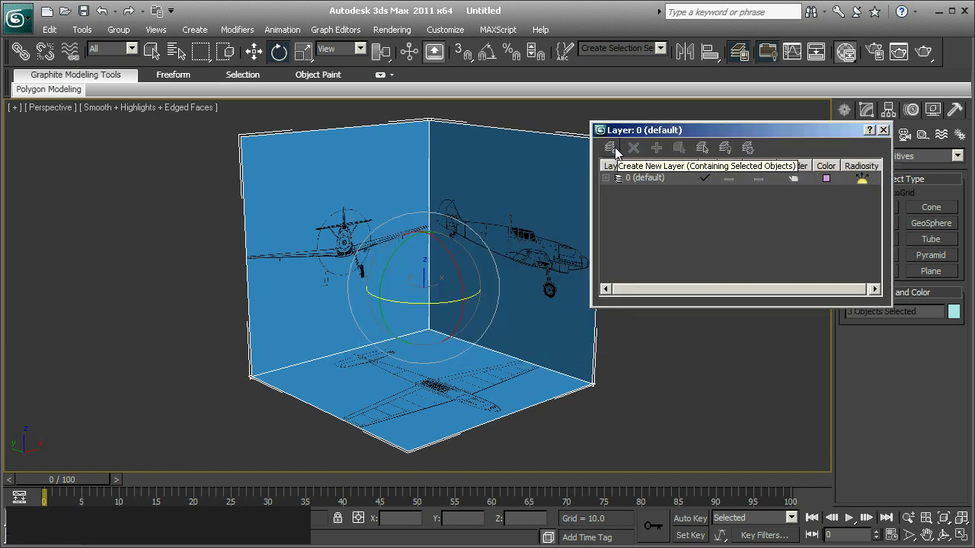
{"action": "left_click", "coordinate": [619, 153]}
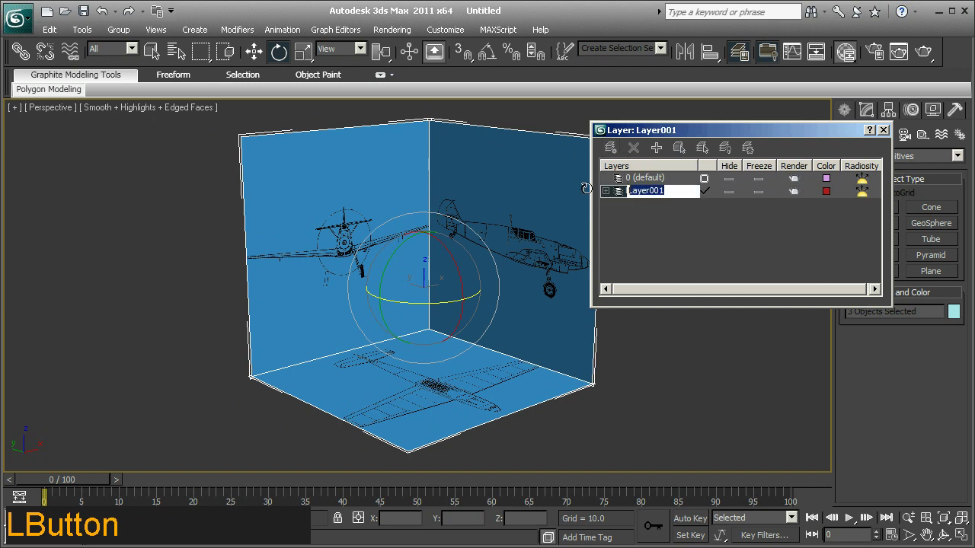
{"action": "key", "text": "f"}
{"action": "key", "text": "BackSpace"}
{"action": "key", "text": "r"}
{"action": "key", "text": "e"}
{"action": "key", "text": "f"}
{"action": "key", "text": "e"}
{"action": "key", "text": "r"}
{"action": "key", "text": "e"}
{"action": "key", "text": "n"}
{"action": "key", "text": "c"}
{"action": "key", "text": "e"}
{"action": "key", "text": "space"}
{"action": "key", "text": "BackSpace"}
{"action": "key", "text": "shift+l"}
{"action": "key", "text": "a"}
{"action": "key", "text": "y"}
{"action": "key", "text": "e"}
{"action": "key", "text": "r"}
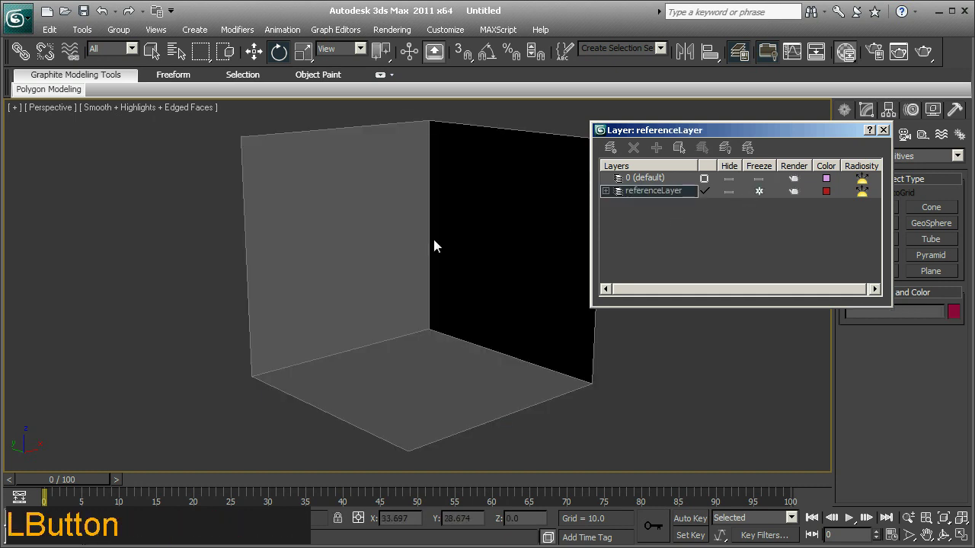
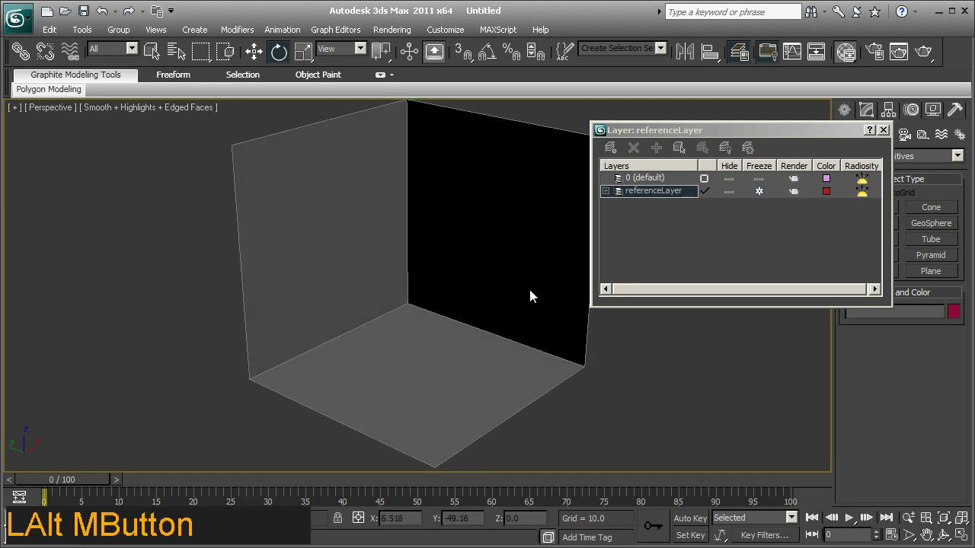
Unfreeze referenceLayer and disable Show Frozen in Gray in the planes' Object Properties
{"action": "left_click", "coordinate": [768, 197]}
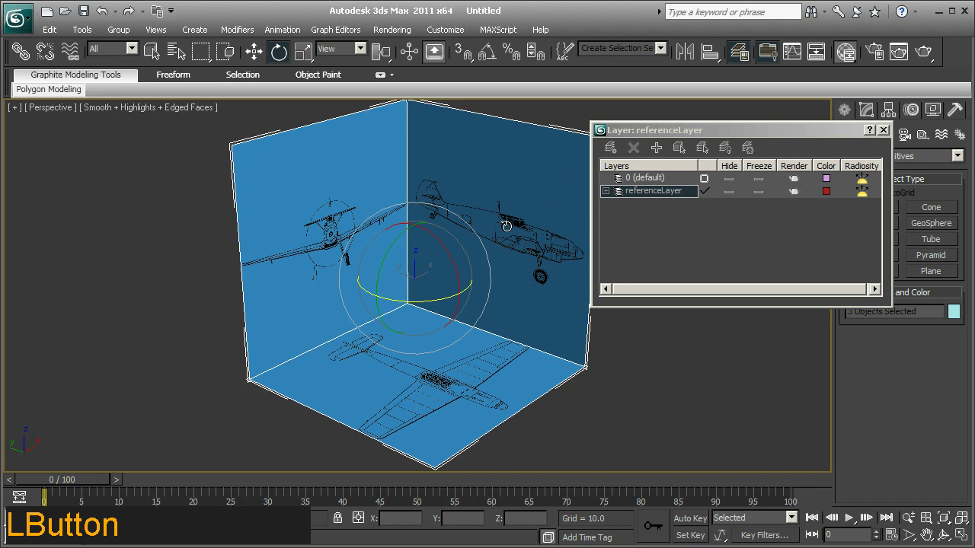
{"action": "right_click", "coordinate": [514, 227]}
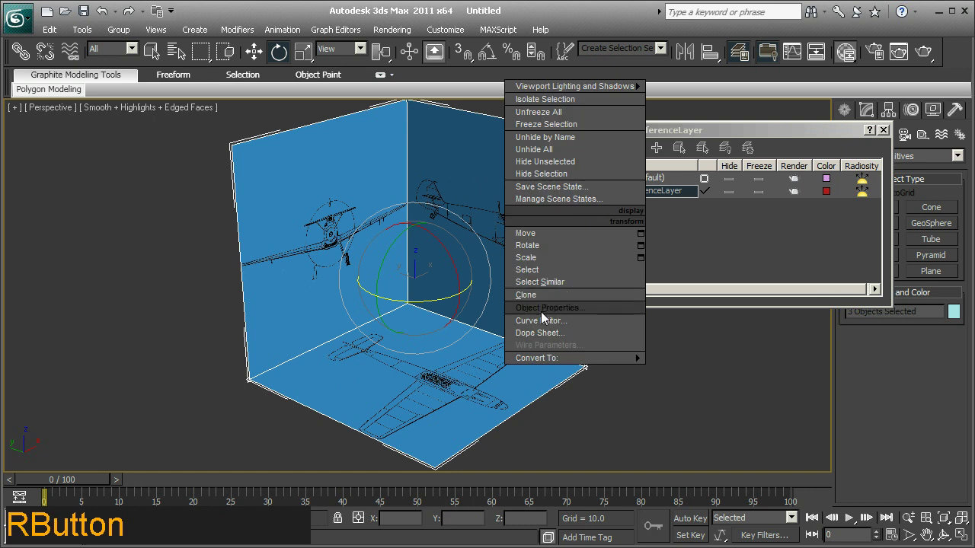
{"action": "left_click", "coordinate": [548, 317]}
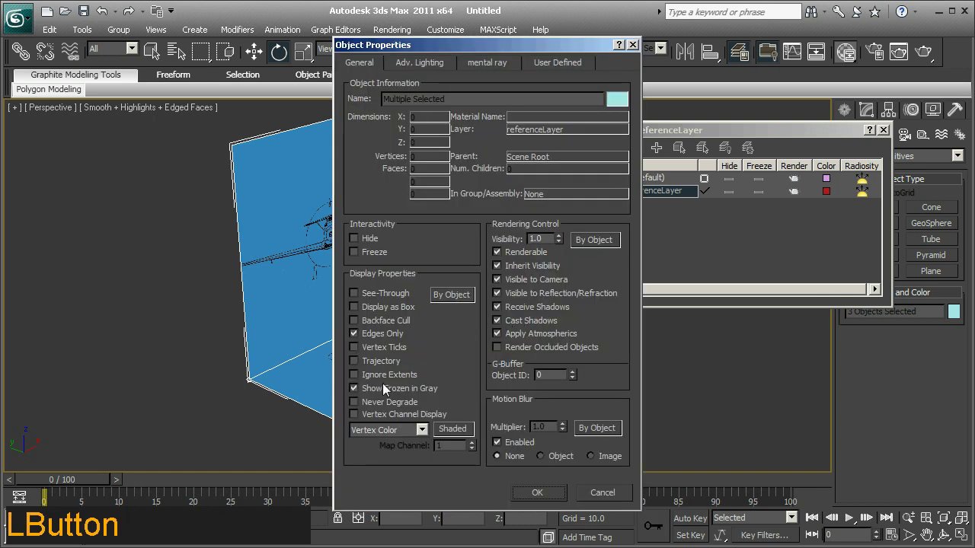
{"action": "left_click", "coordinate": [357, 395]}
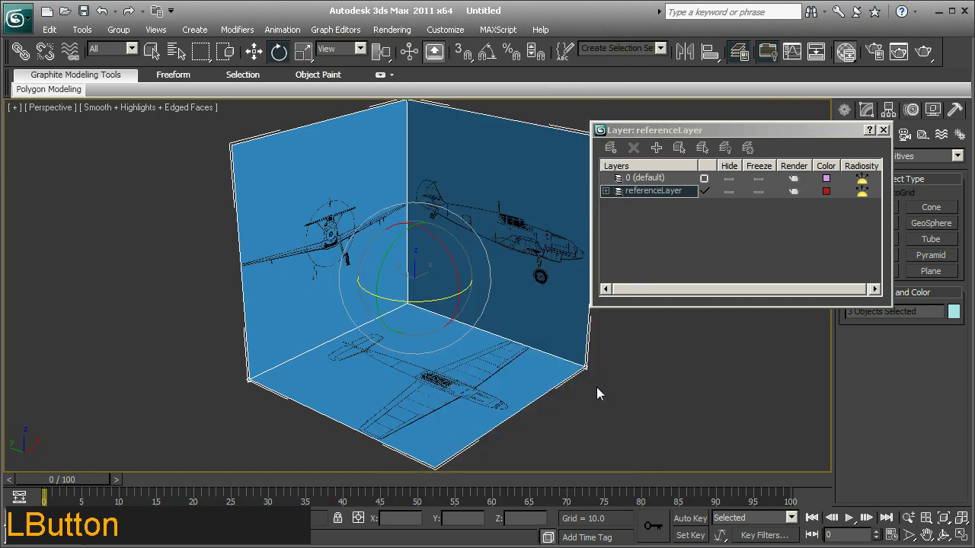